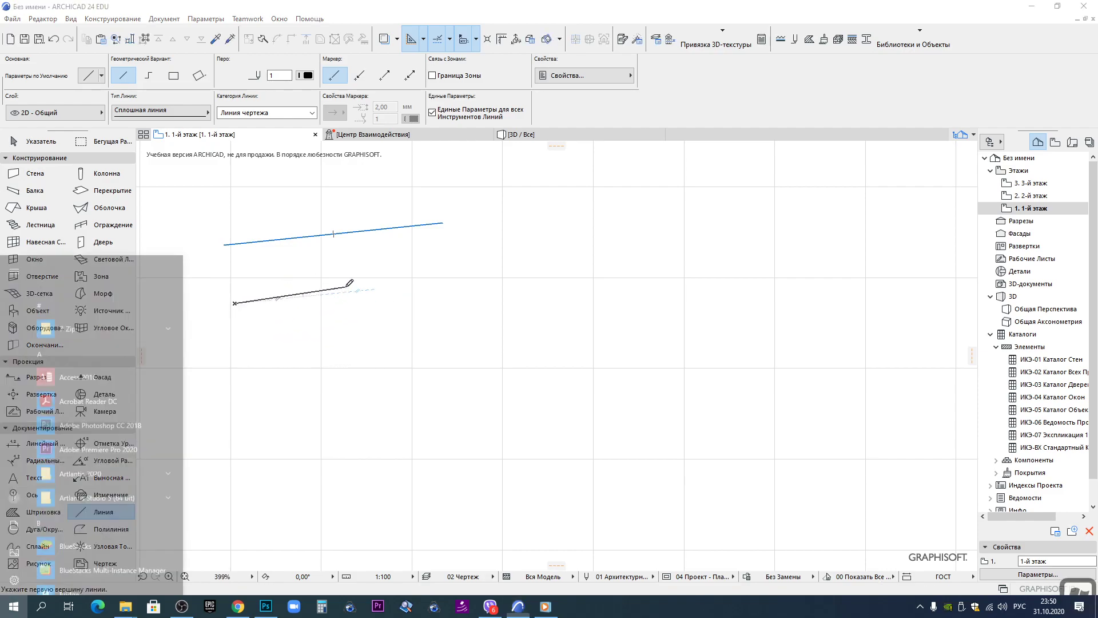
# Draw three parallel sloped 2D lines stacked one above another, the third matching the middle line's length
pyautogui.press('Escape')
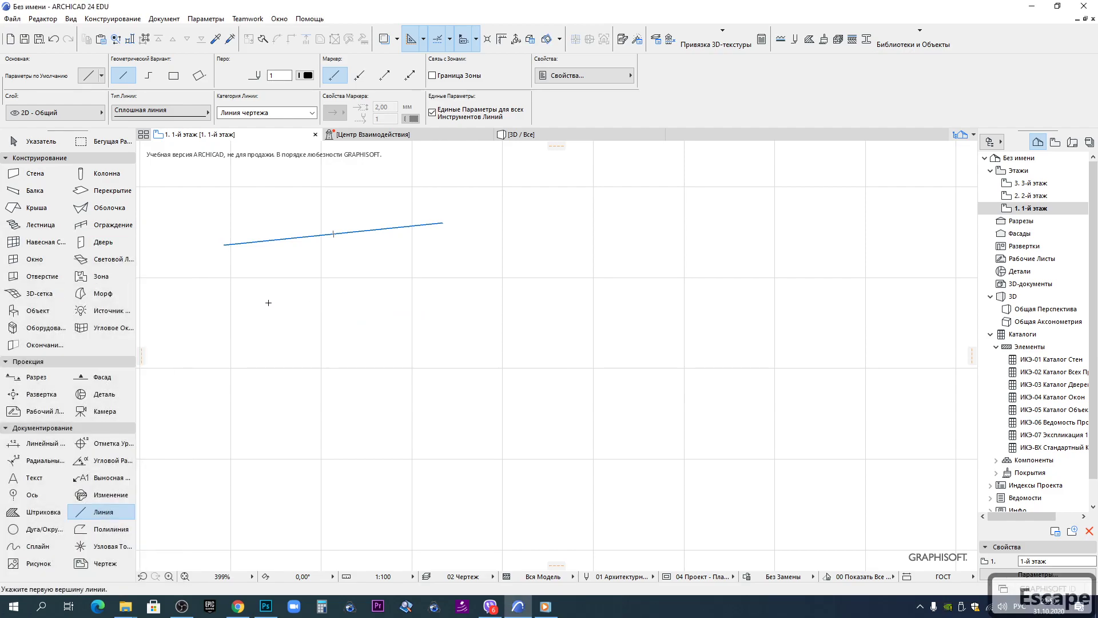
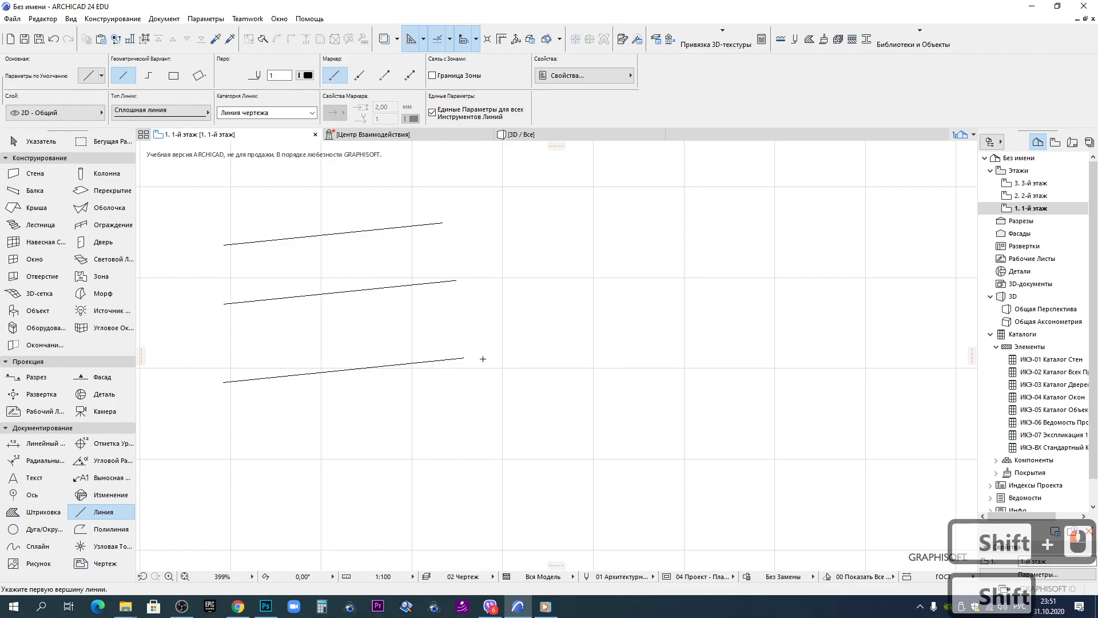
pyautogui.press('Escape')
pyautogui.press('Escape')
# Assign pen 41 (0.60 mm) to the middle sloped line via the Info Box pen palette
pyautogui.scroll(-3)
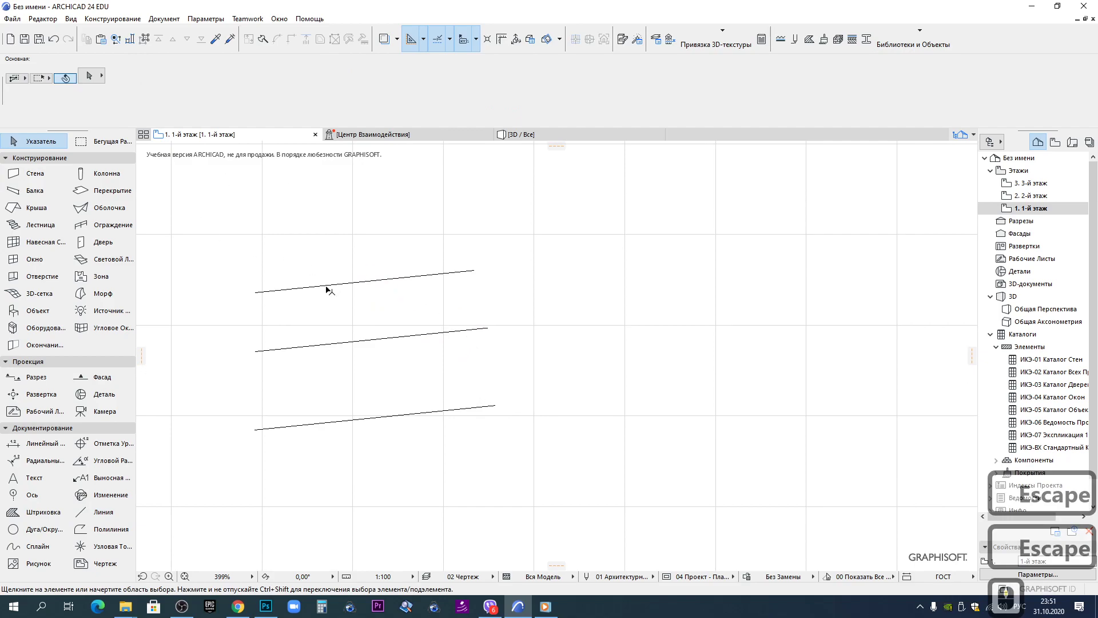
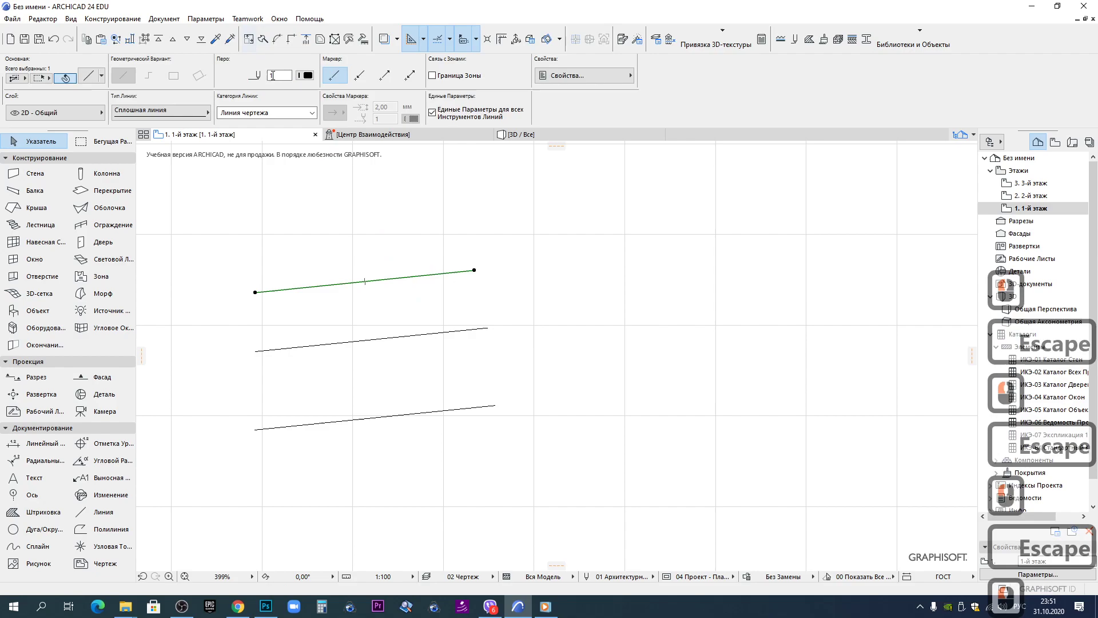
pyautogui.click(315, 79)
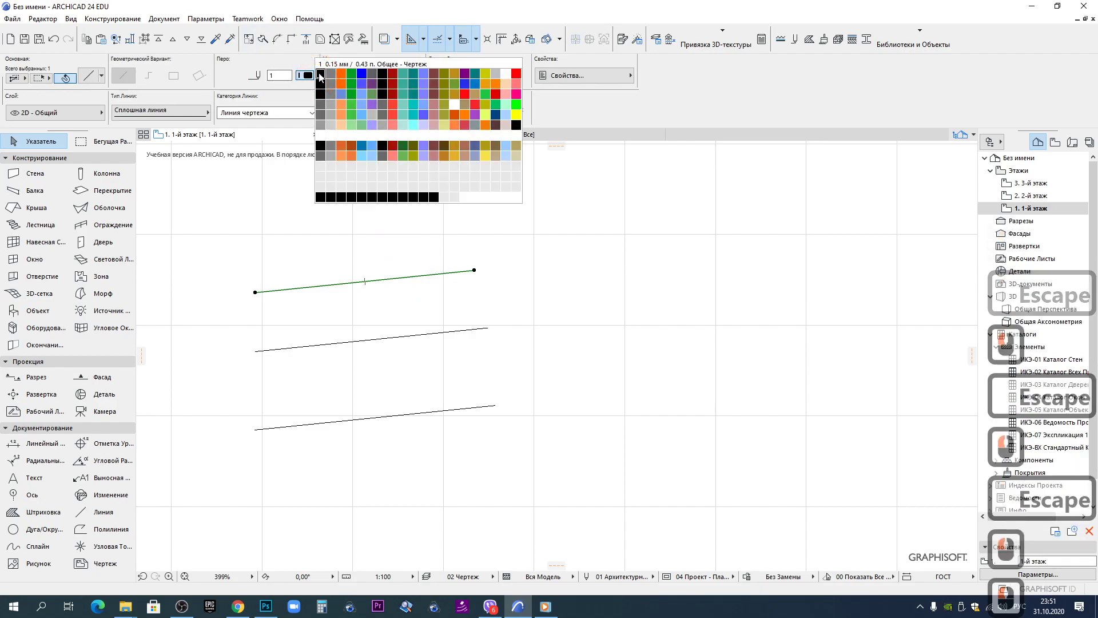
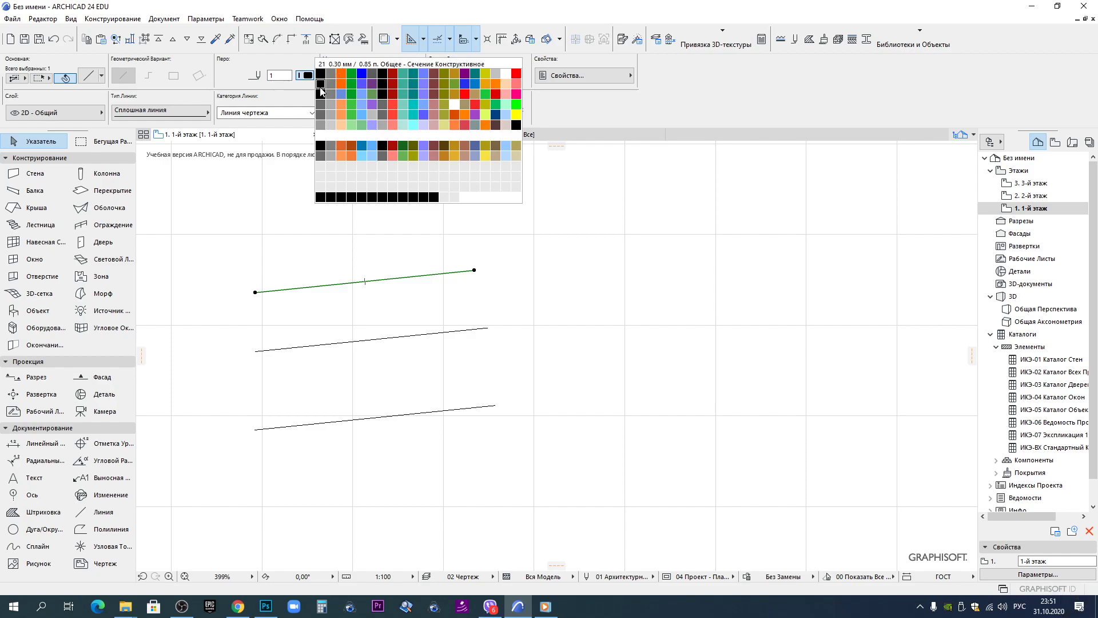
pyautogui.press('Escape')
pyautogui.click(386, 340)
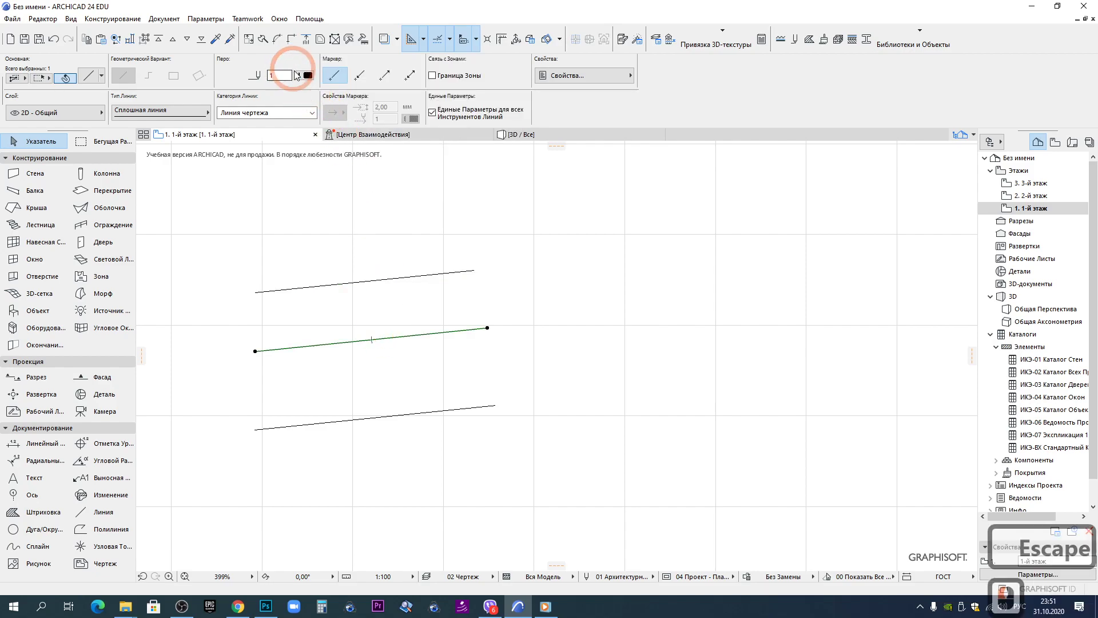
pyautogui.click(303, 74)
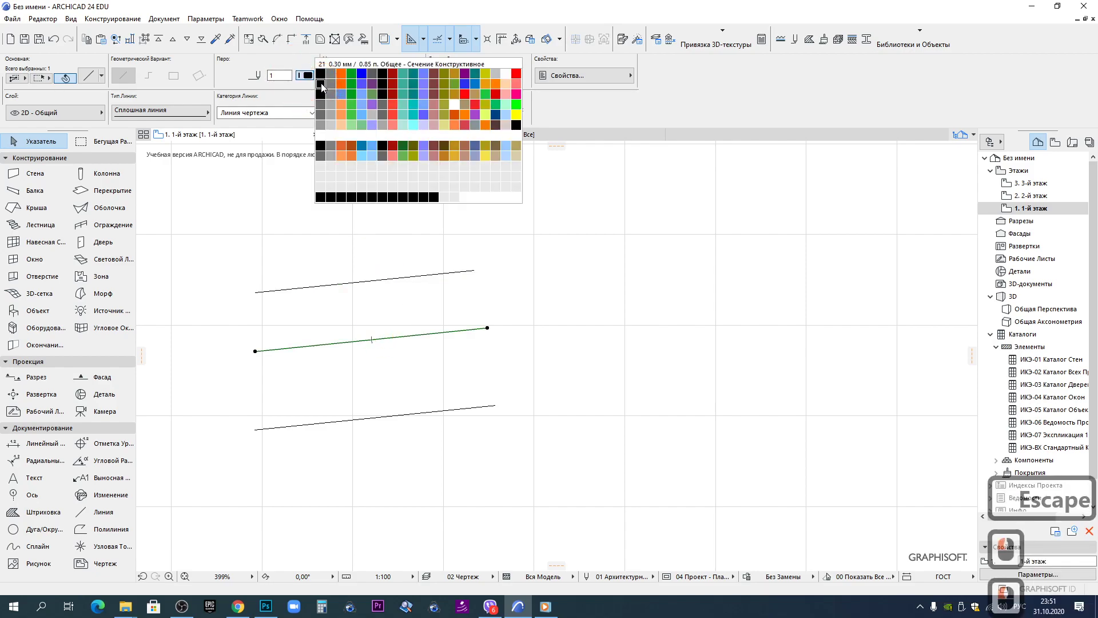
pyautogui.click(326, 85)
pyautogui.click(424, 407)
pyautogui.click(359, 344)
pyautogui.click(363, 345)
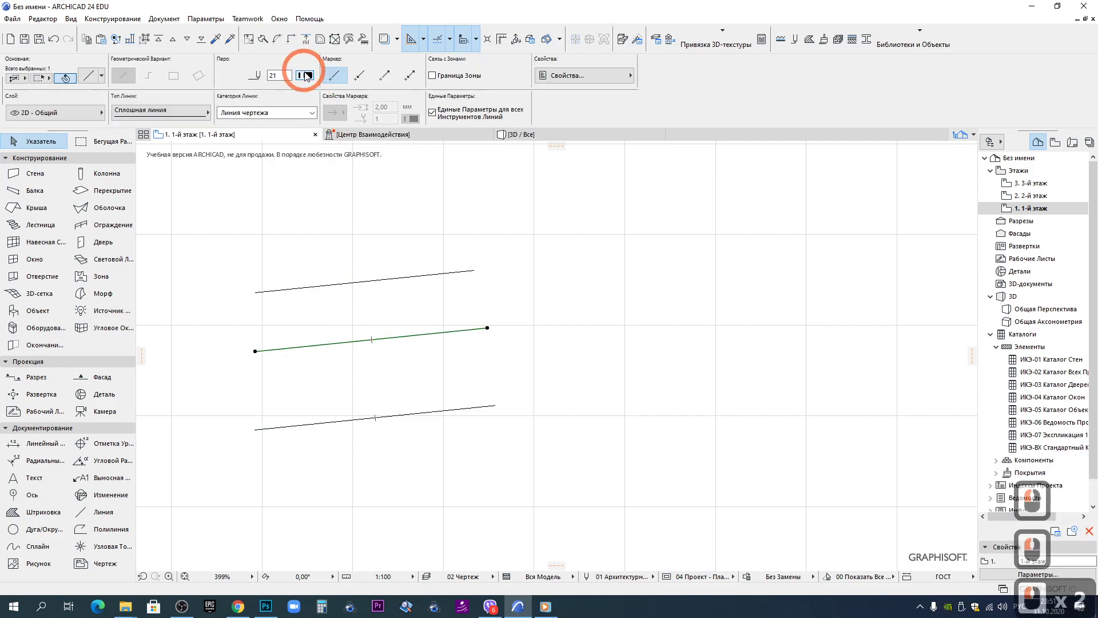
pyautogui.click(310, 79)
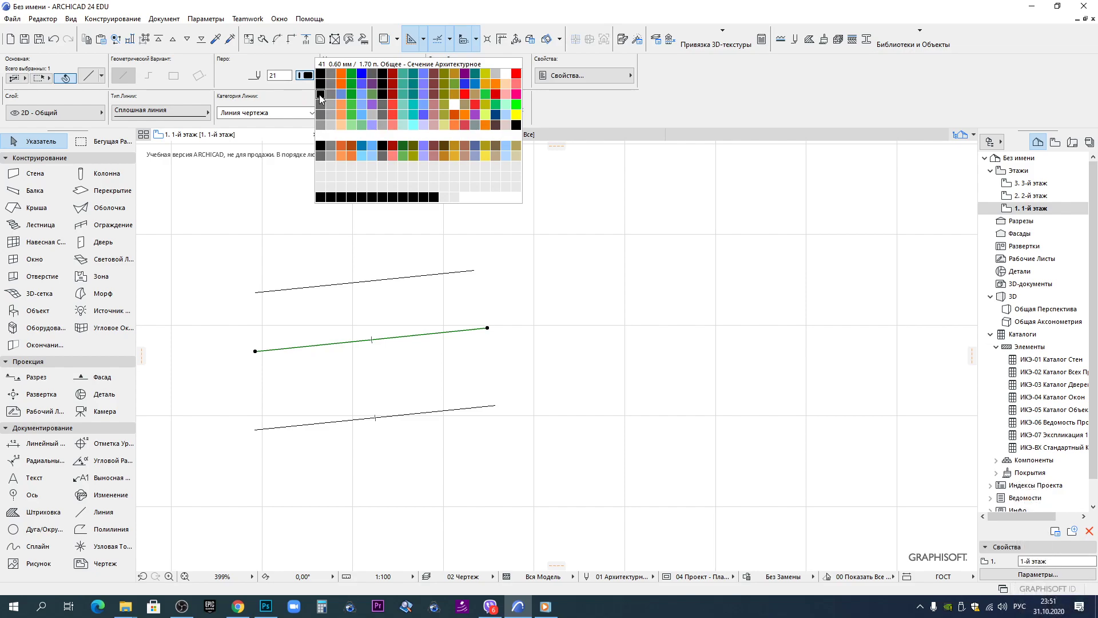
pyautogui.click(324, 97)
# Assign pen 248 (1.20 mm) to the bottom line, then check each line's pen and deselect
pyautogui.click(404, 418)
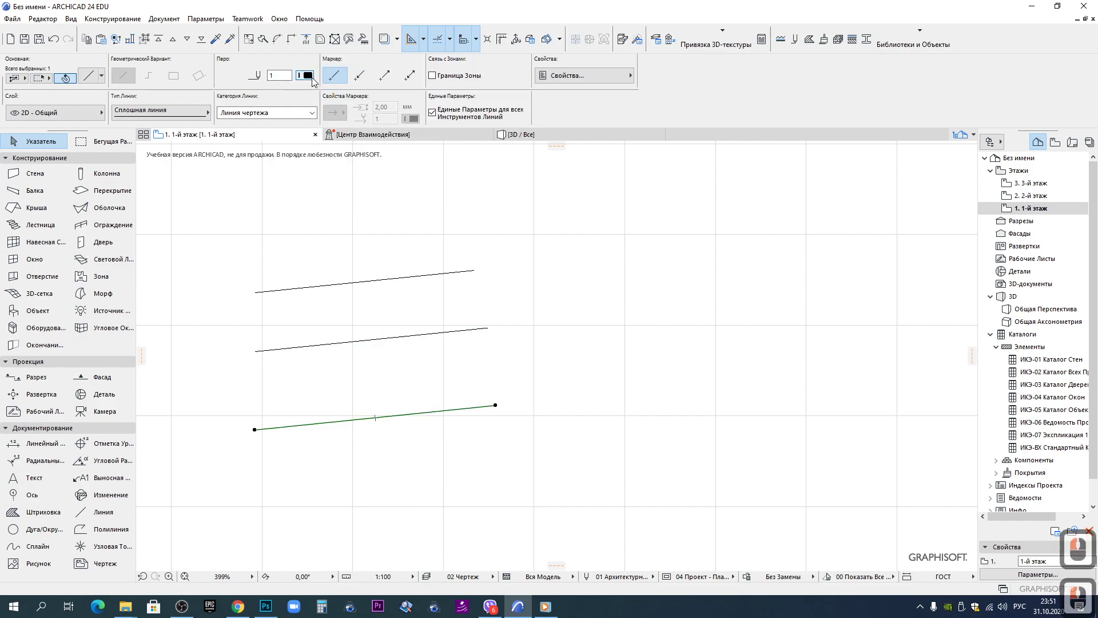
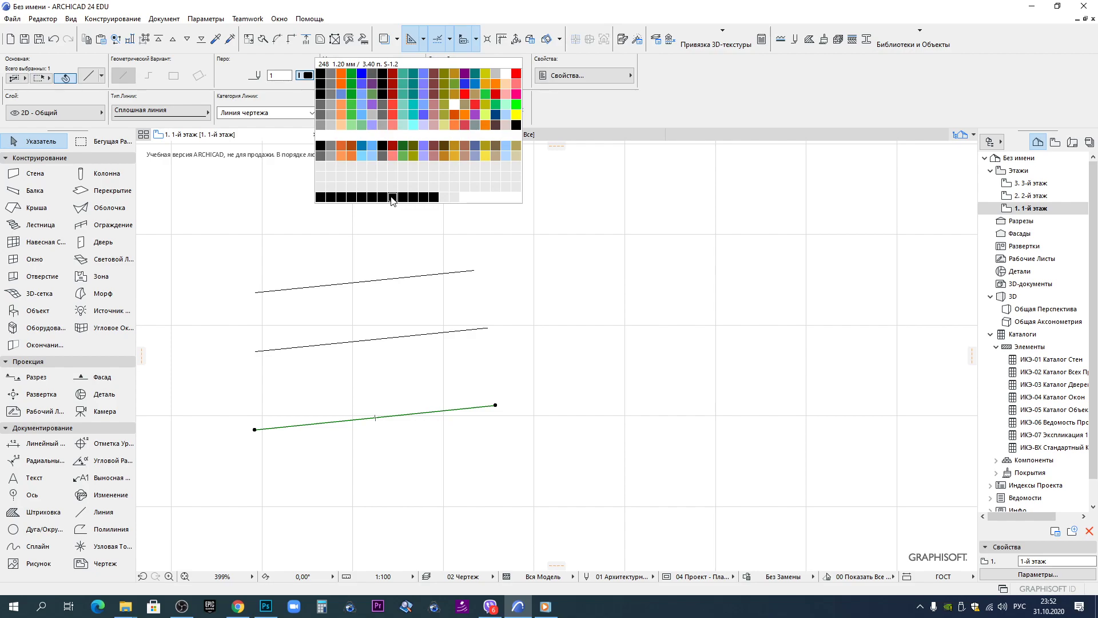
pyautogui.click(394, 195)
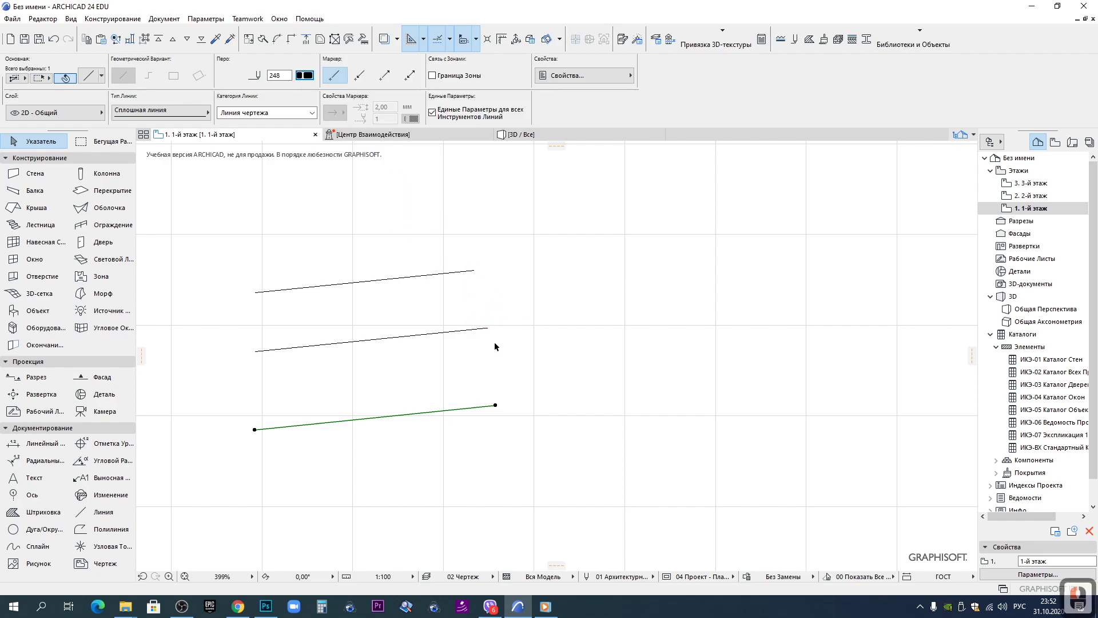
pyautogui.click(536, 386)
pyautogui.click(446, 279)
pyautogui.click(421, 337)
pyautogui.click(391, 281)
pyautogui.click(394, 282)
pyautogui.click(429, 337)
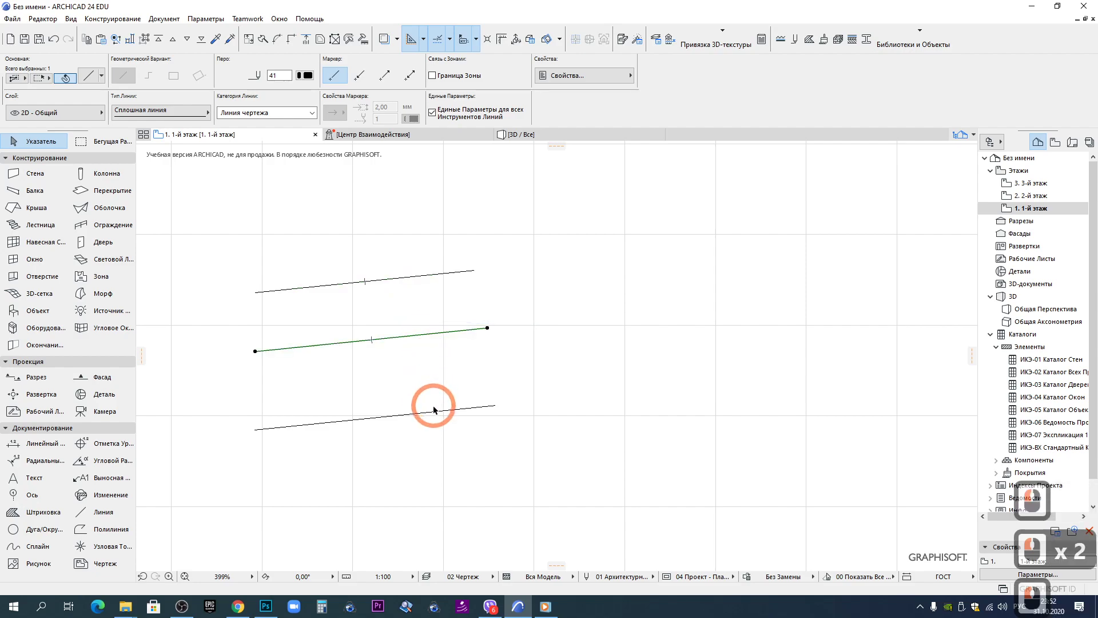
pyautogui.click(441, 416)
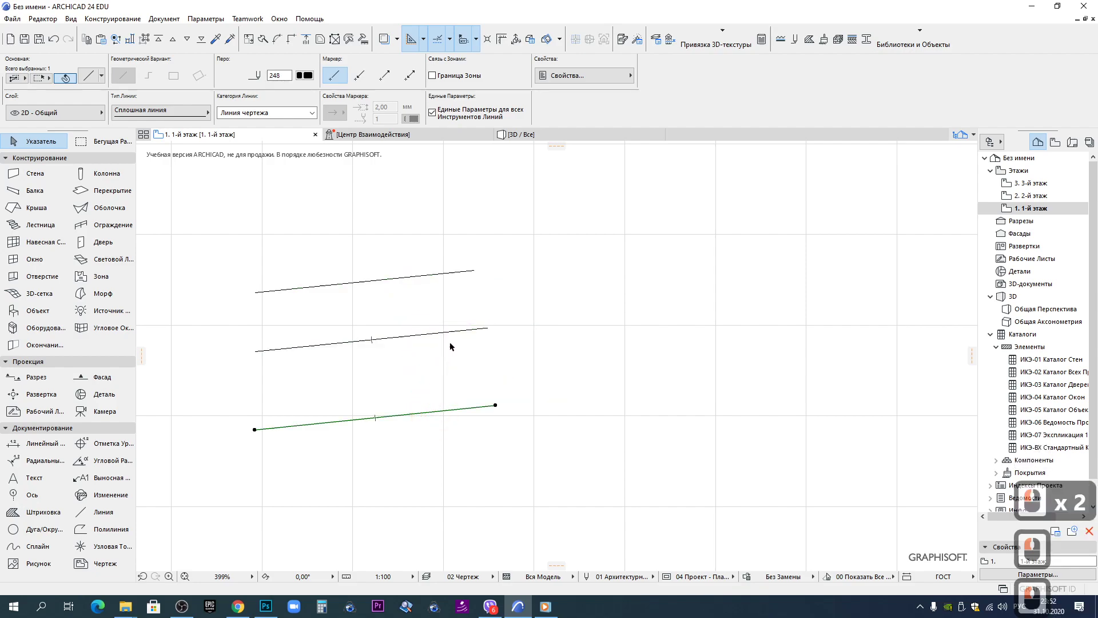
pyautogui.click(517, 310)
# Turn on True Line Weight in On-Screen View Options so the heavier lines show thick
pyautogui.scroll(-3)
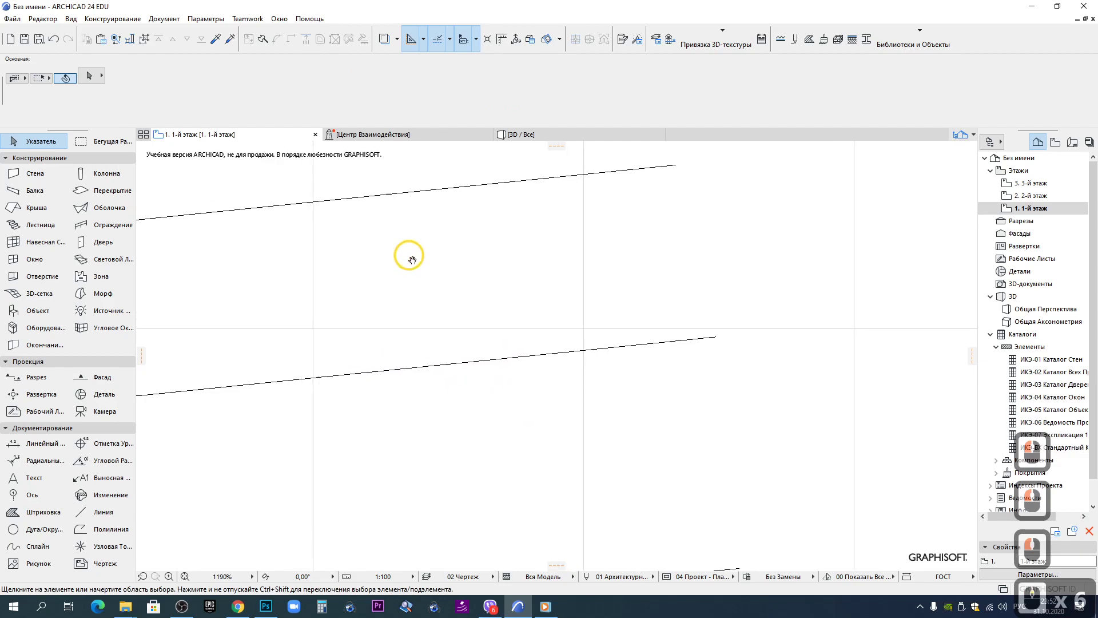
pyautogui.scroll(-3)
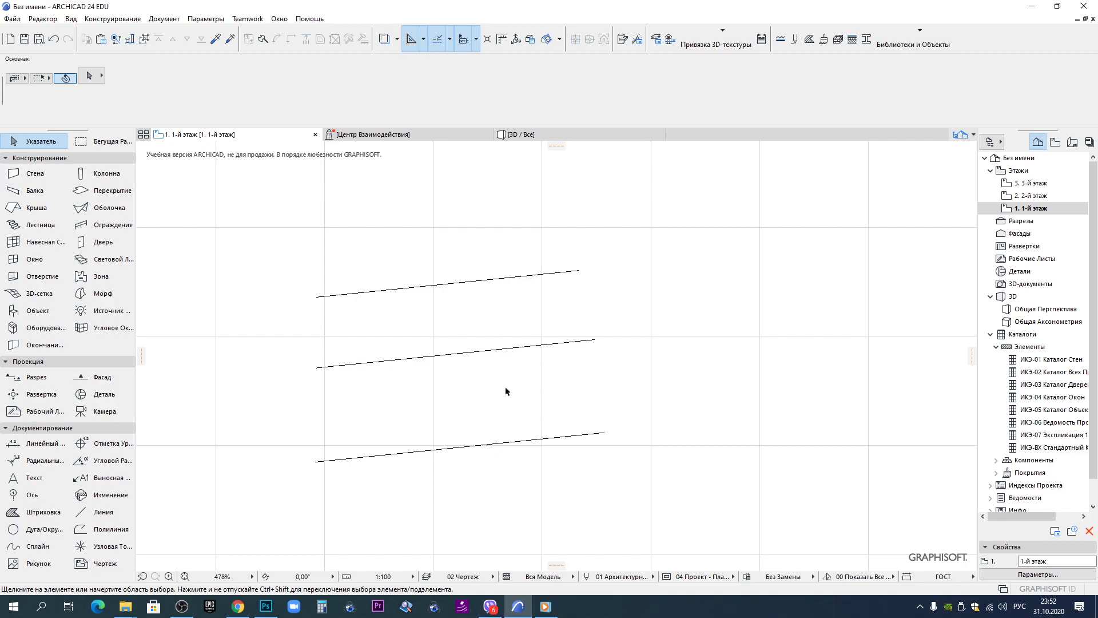
pyautogui.click(77, 23)
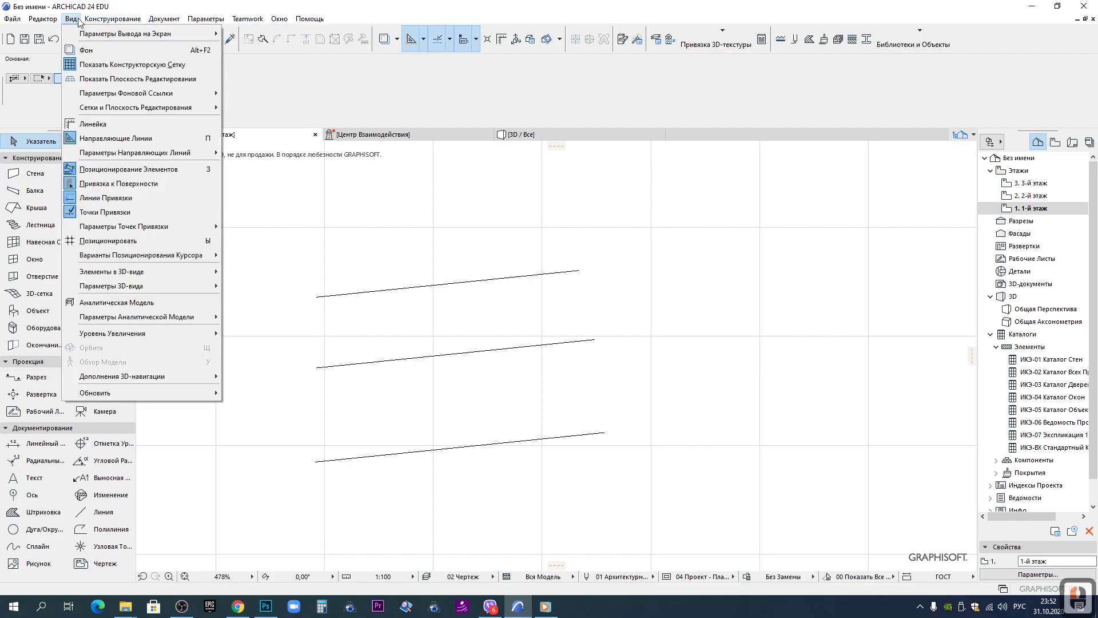
pyautogui.click(83, 31)
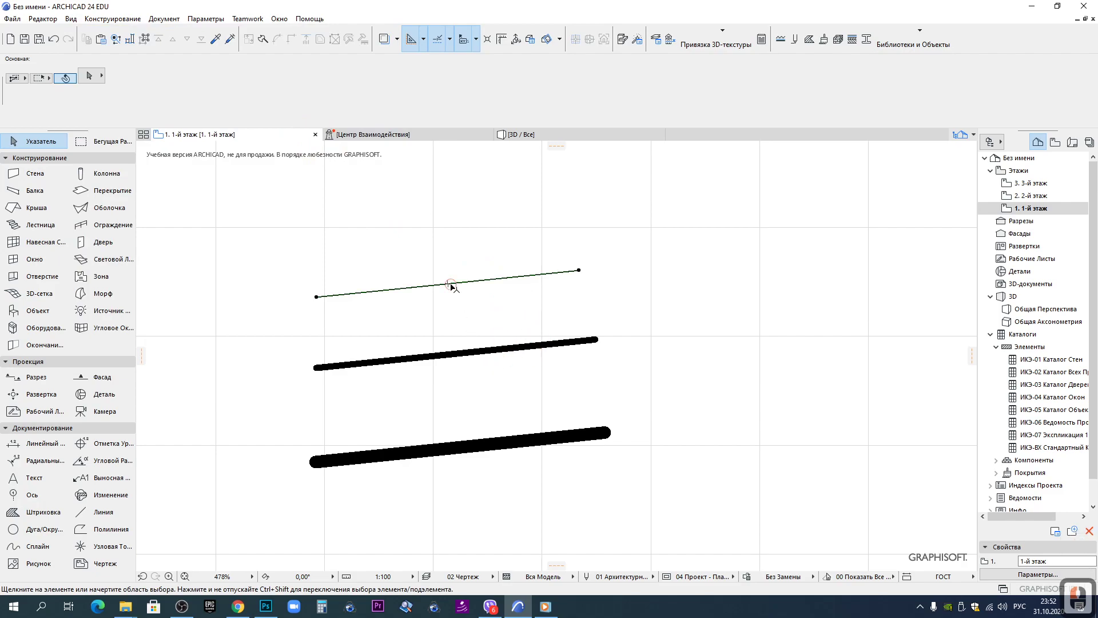
pyautogui.click(455, 288)
pyautogui.click(451, 359)
pyautogui.click(491, 449)
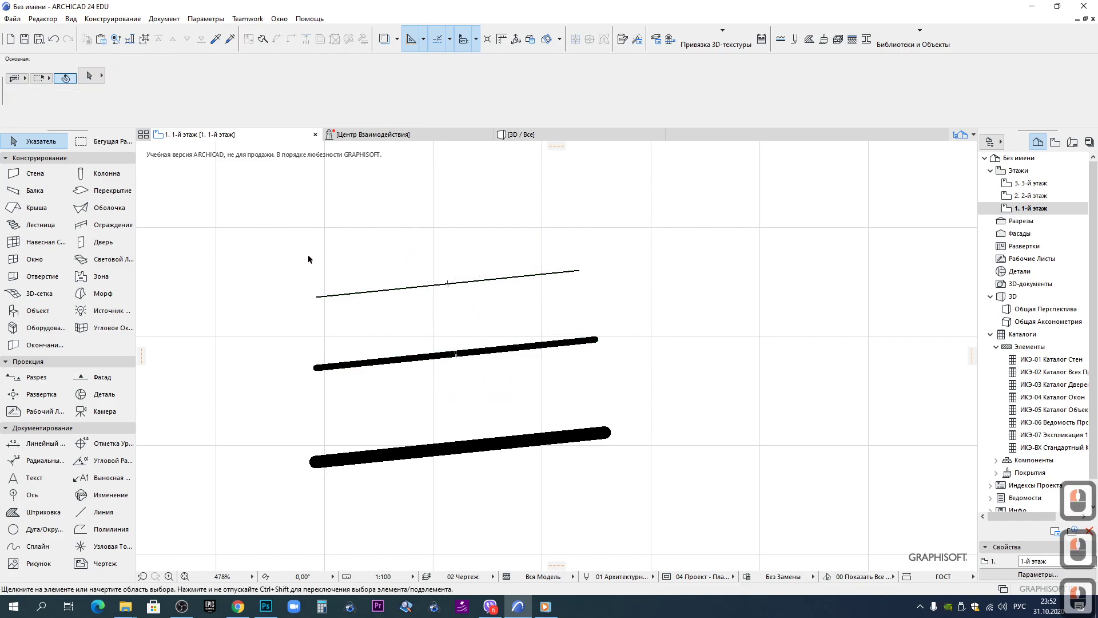
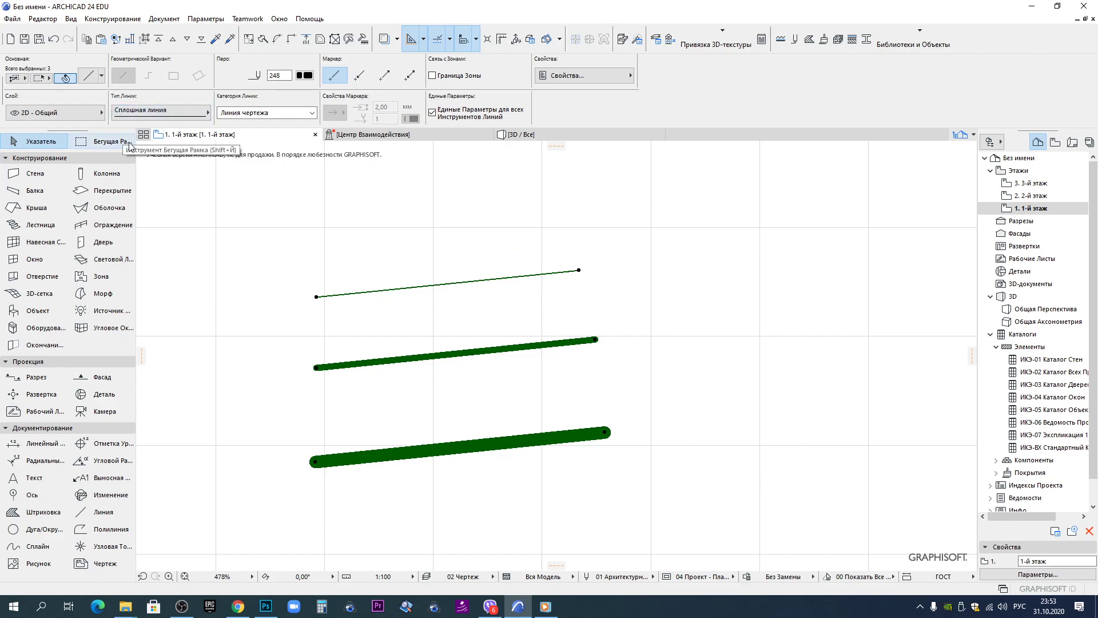
pyautogui.click(76, 20)
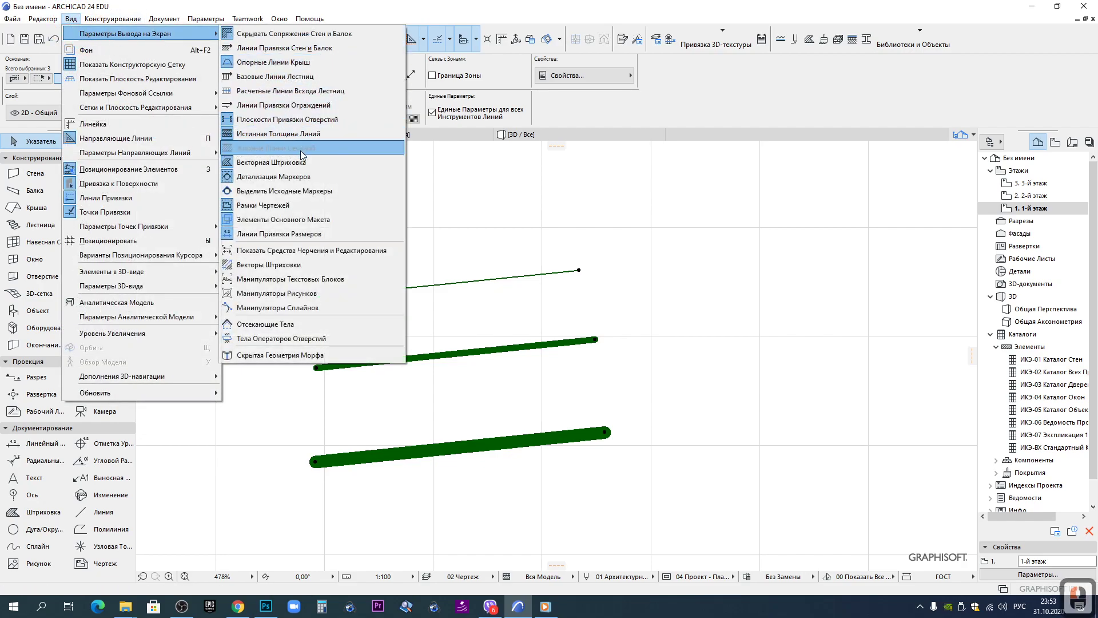
pyautogui.click(671, 358)
pyautogui.click(670, 352)
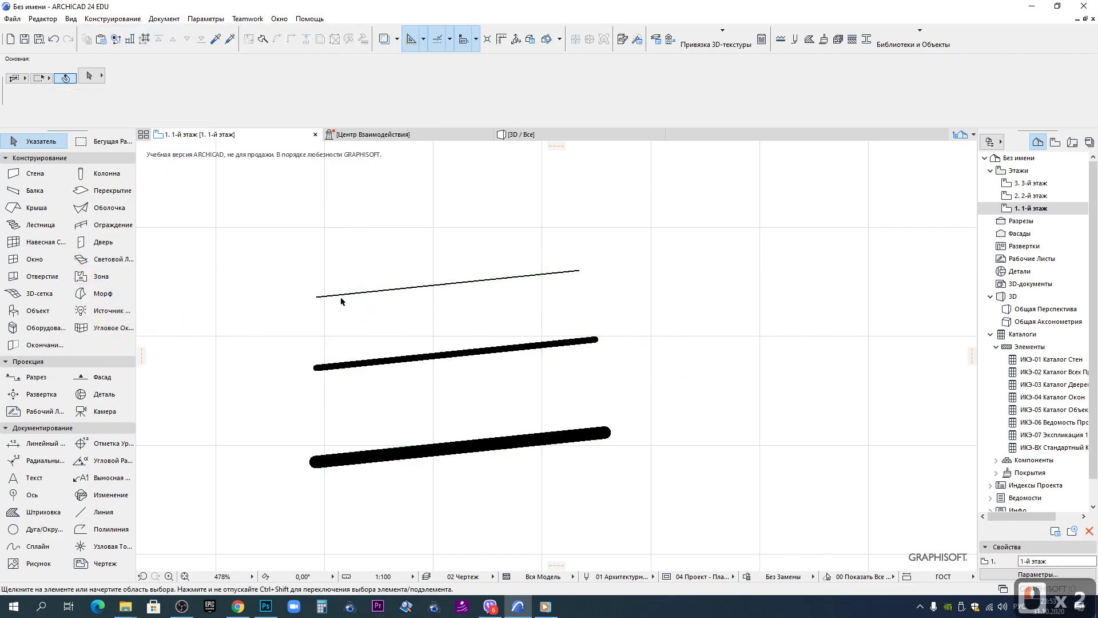
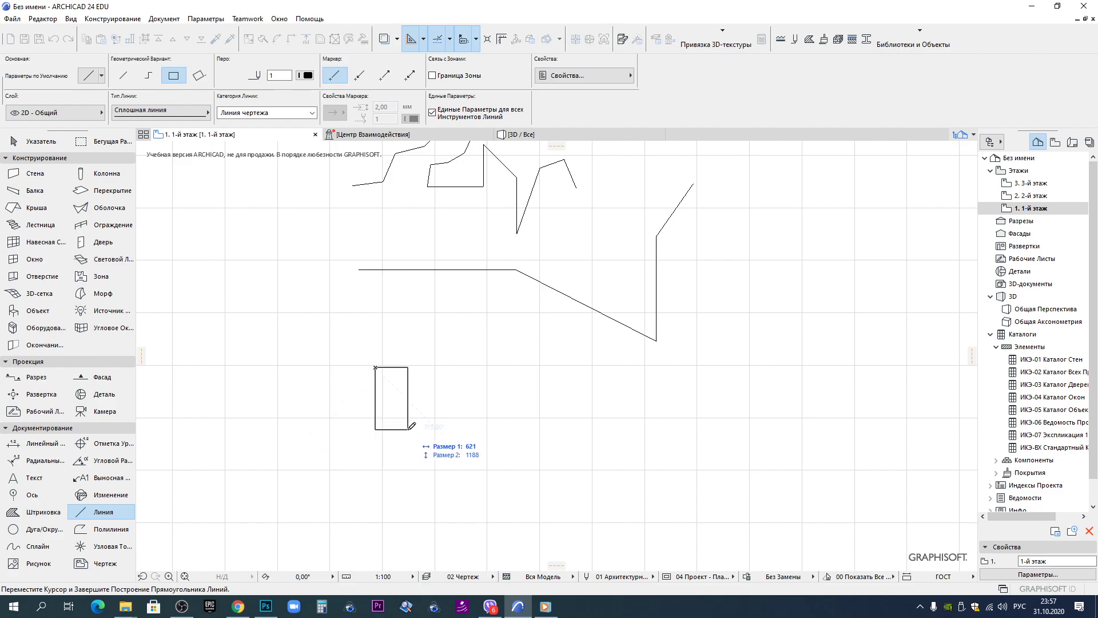
# Draw a 3000 × 1500 line rectangle by entering its size in the tracker
pyautogui.press('r')
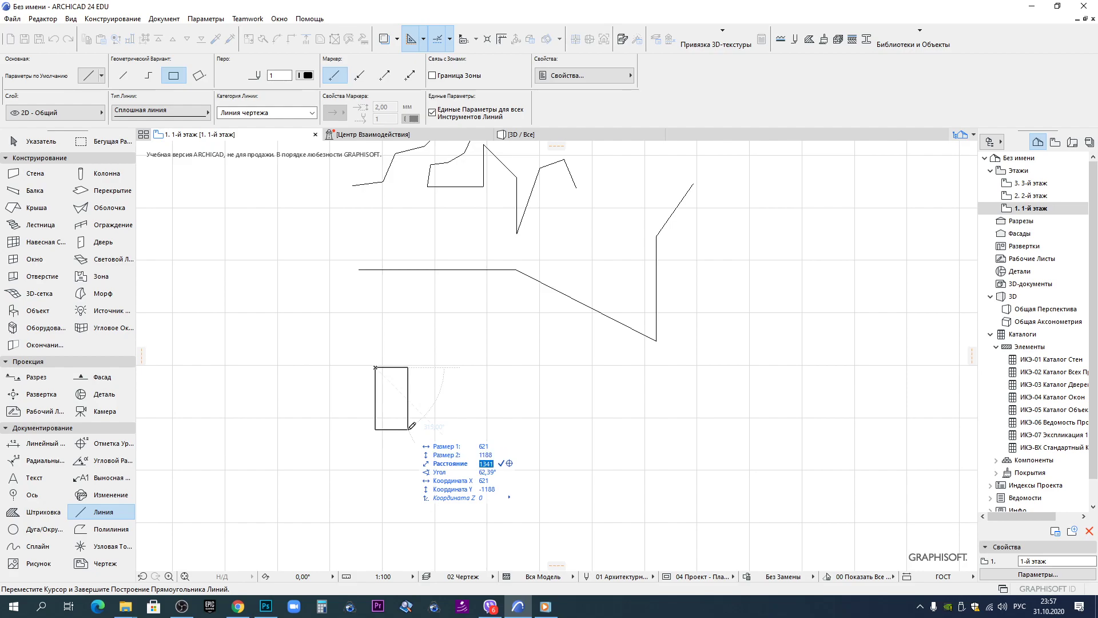
pyautogui.scroll(-3)
pyautogui.scroll(-3)
pyautogui.scroll(-3)
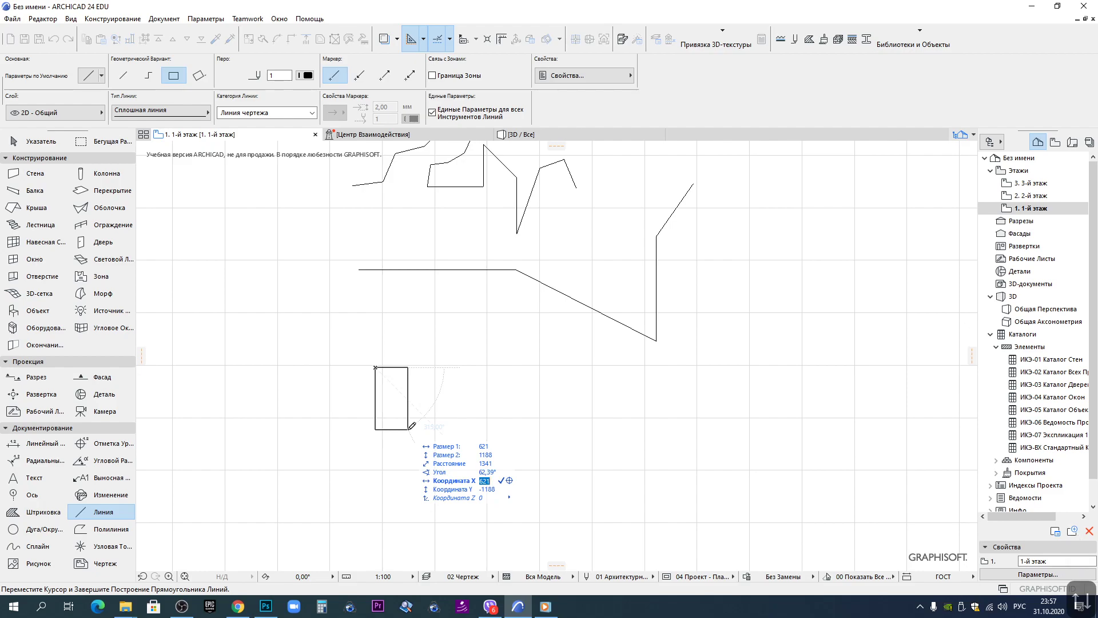
pyautogui.scroll(-3)
pyautogui.scroll(-3)
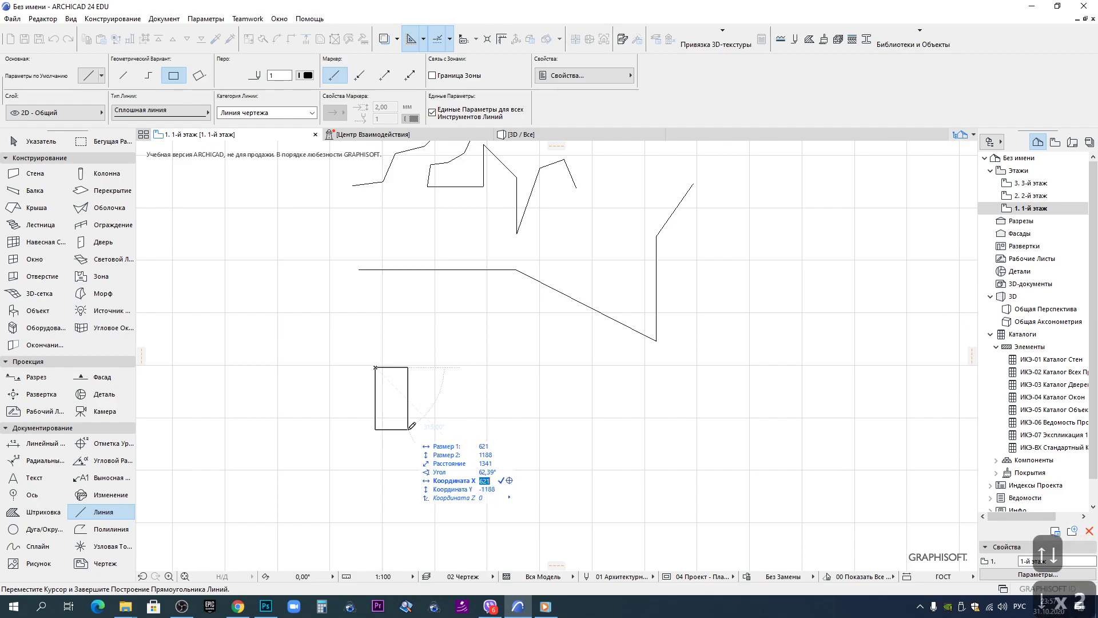
pyautogui.scroll(-3)
pyautogui.scroll(3)
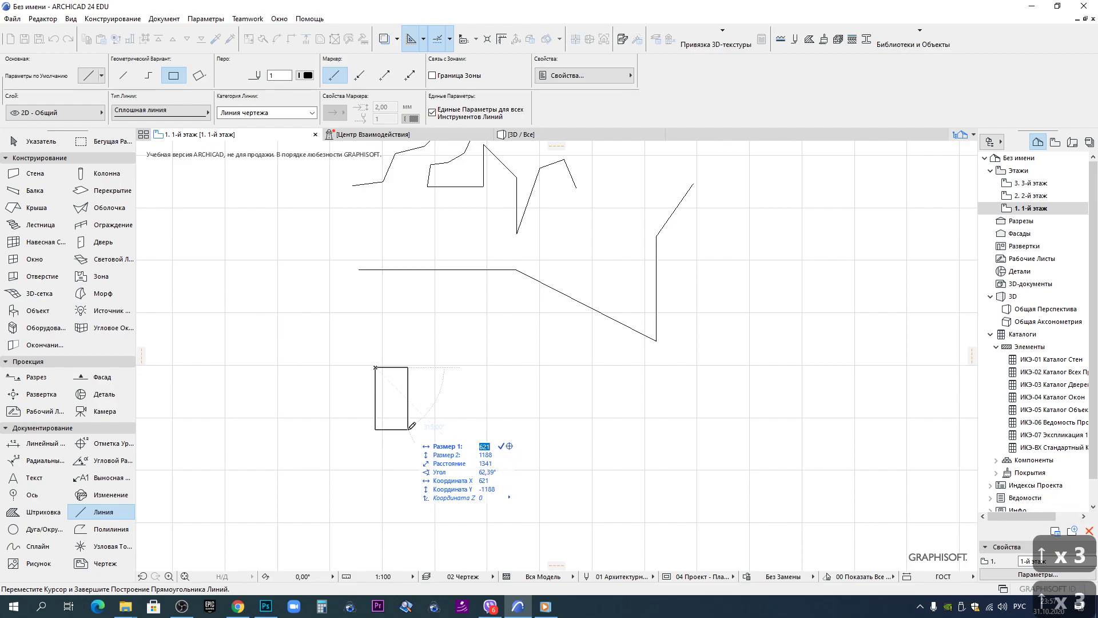
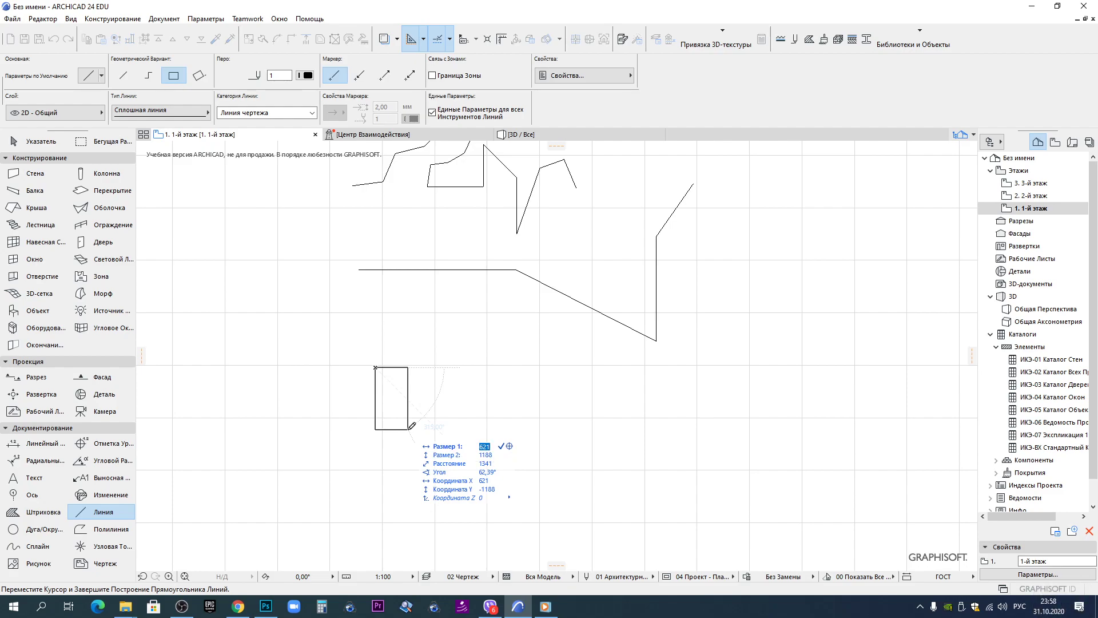
pyautogui.press('Up')
pyautogui.write('x230')
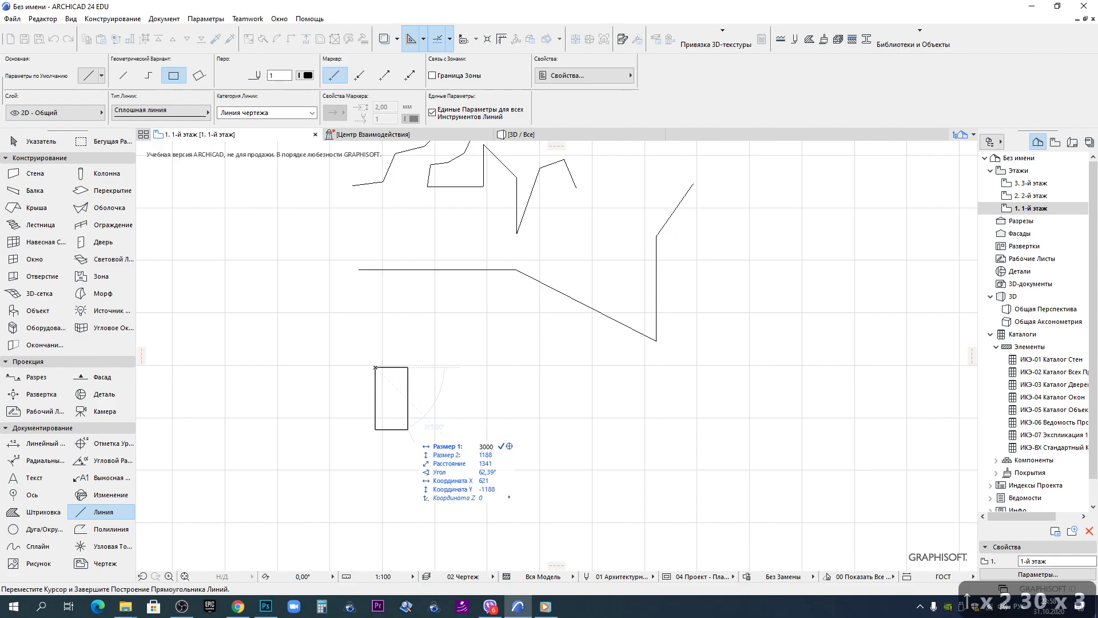
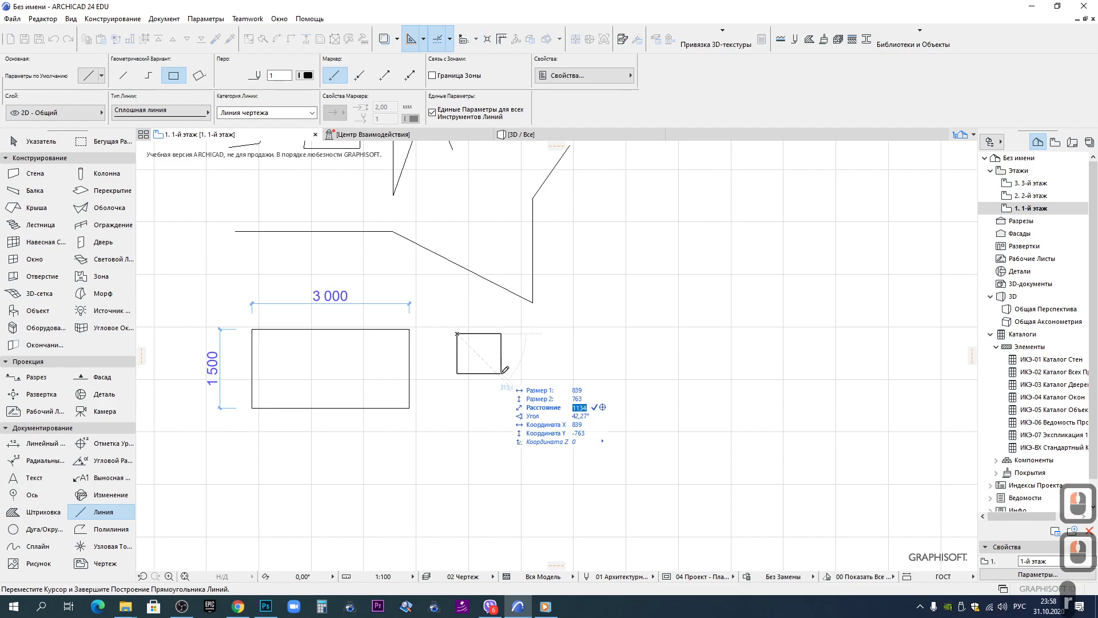
# Dimension the rectangle's width and height and begin a second rectangle beside it
pyautogui.write('r')
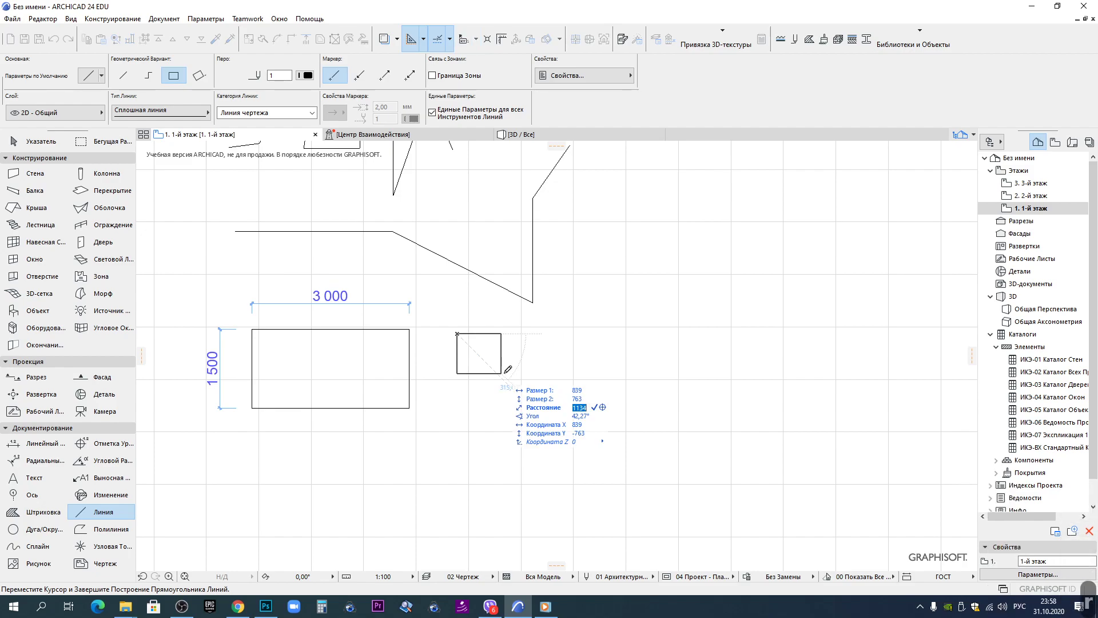
pyautogui.write('70')
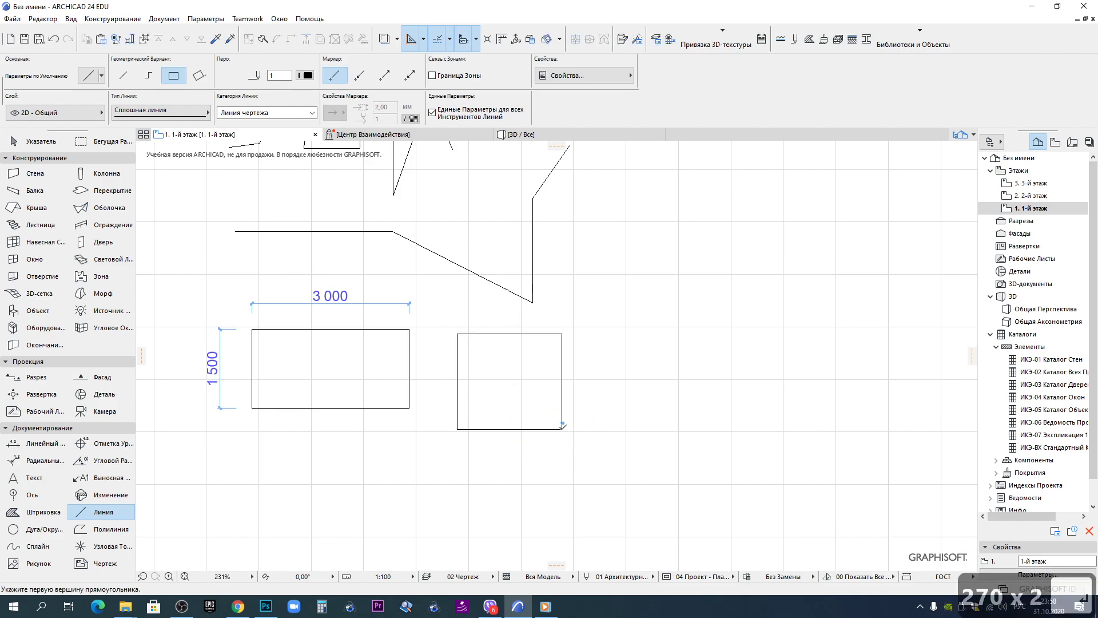
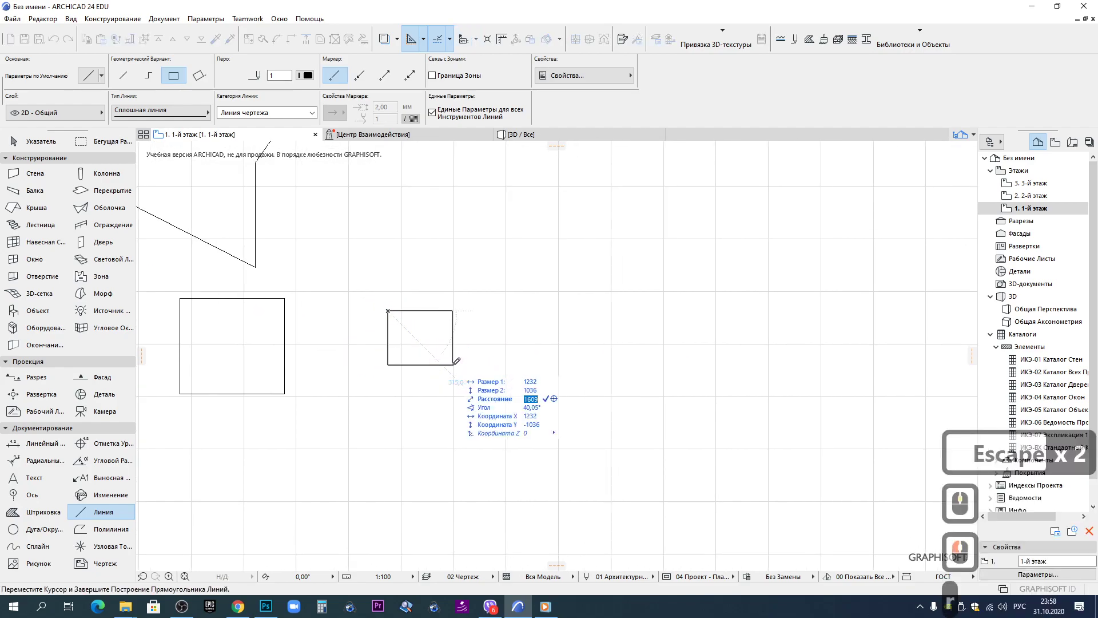
pyautogui.press('l')
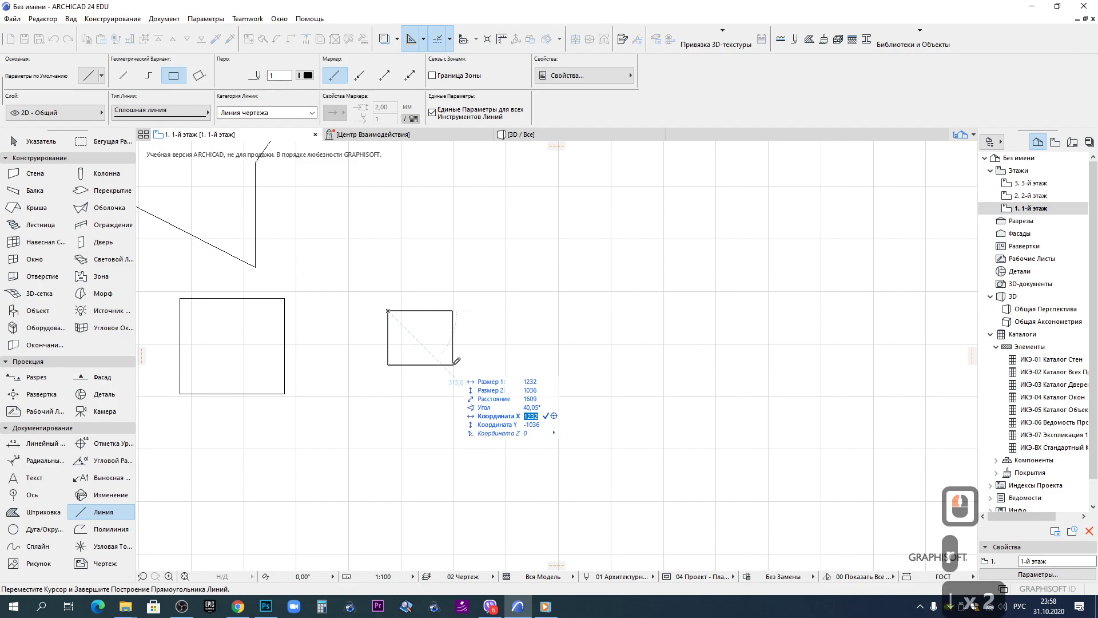
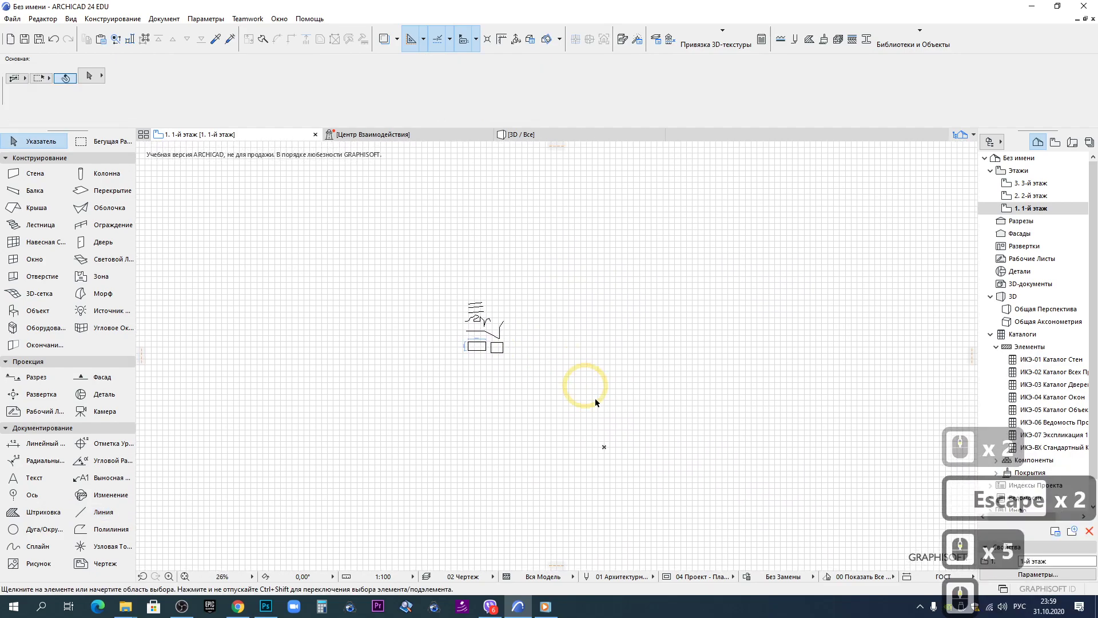
# Return to the Line tool's rectangle method and start, then abandon, a square about 1709 per side
pyautogui.click(545, 347)
pyautogui.doubleClick(539, 344)
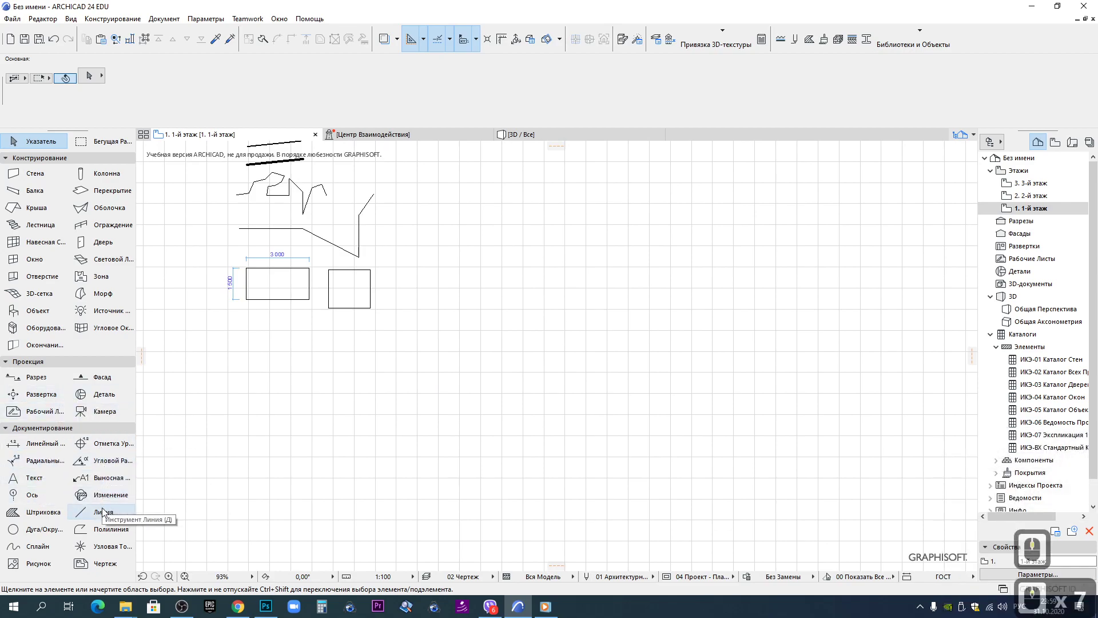
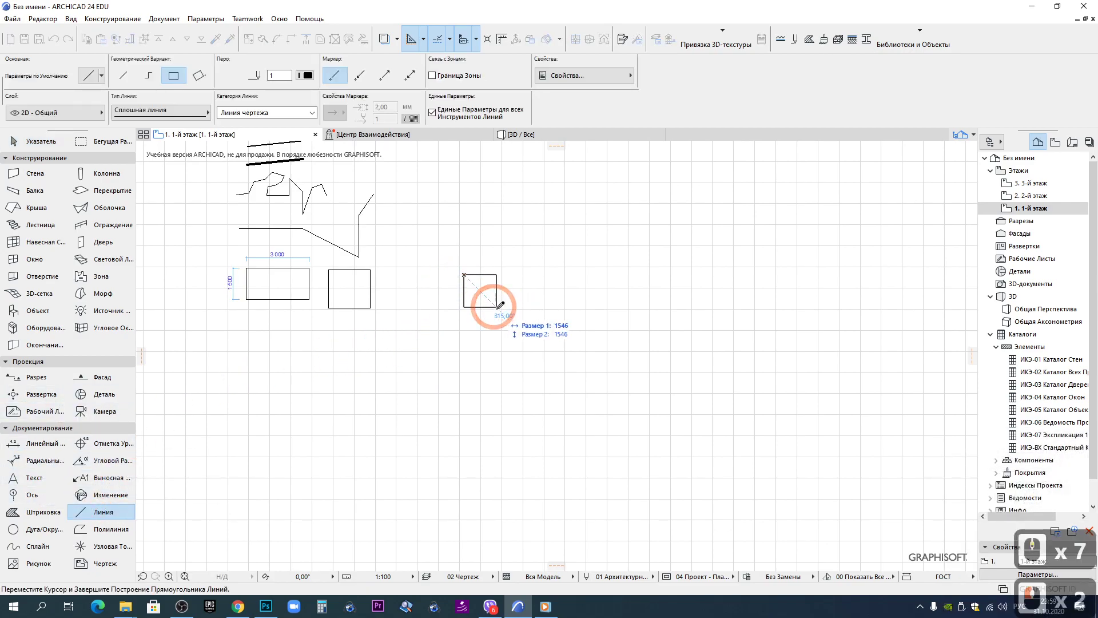
pyautogui.press('r')
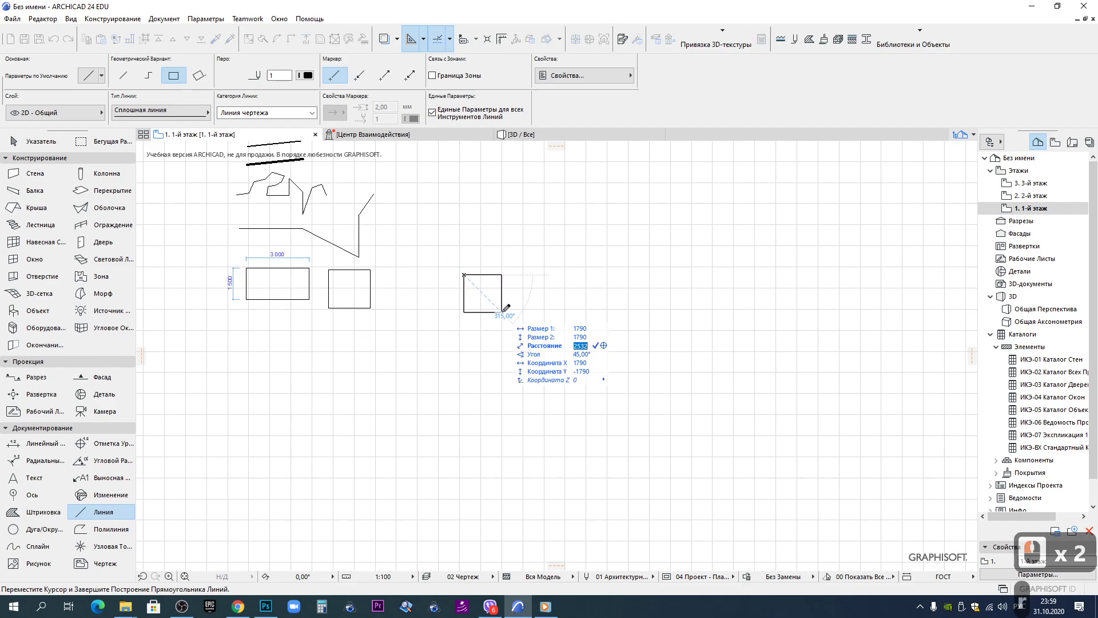
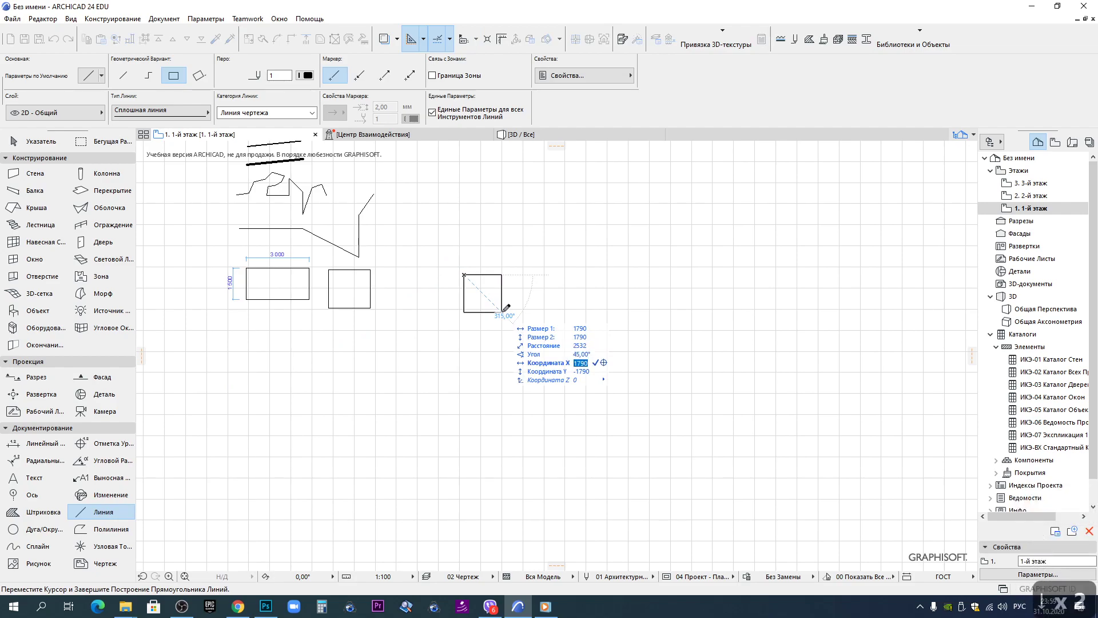
pyautogui.press('l')
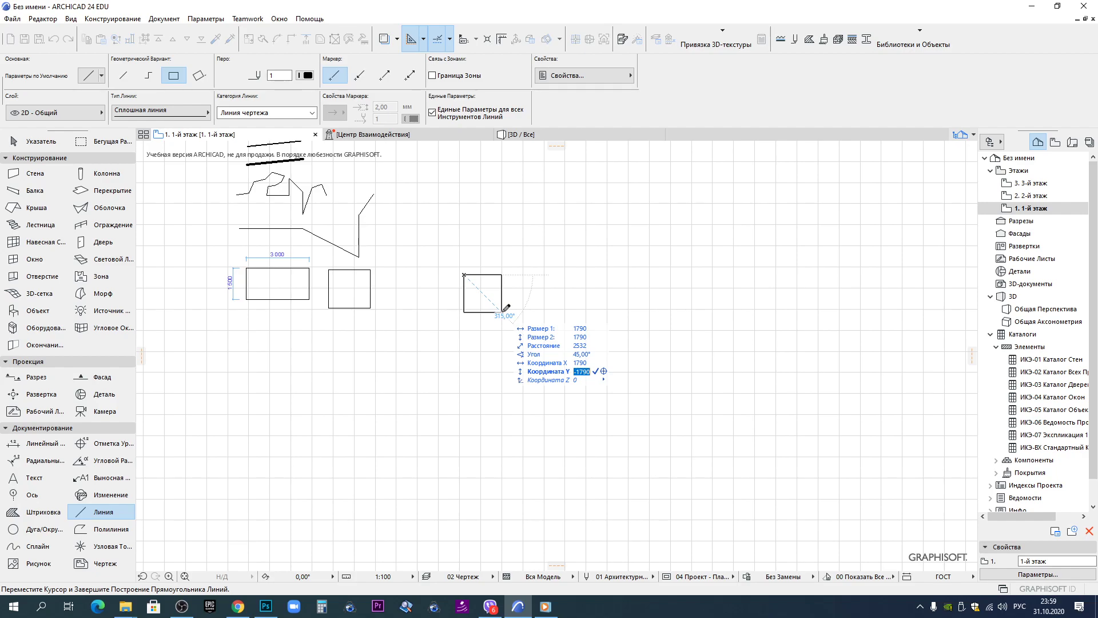
pyautogui.press('F6')
pyautogui.press('Escape')
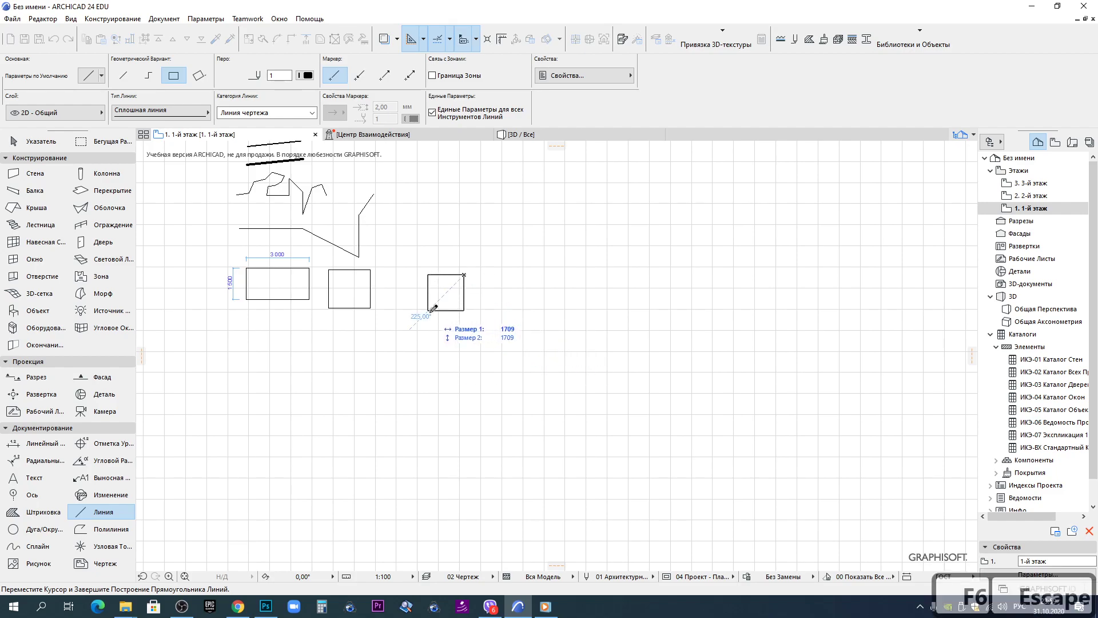
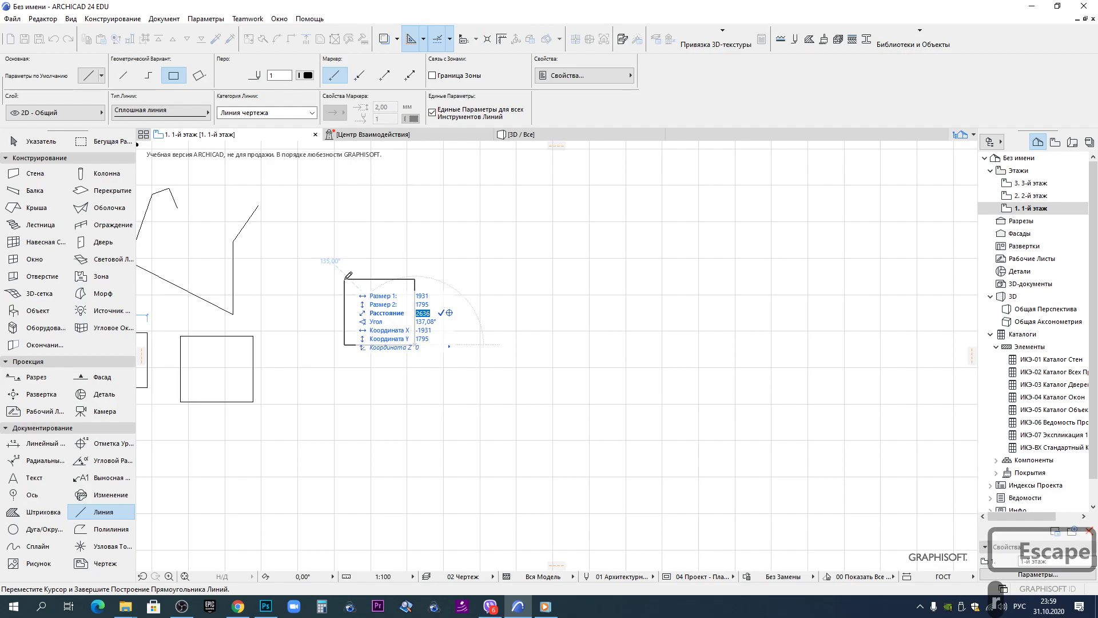
# Draw a tall line rectangle 2000 wide by 3000 tall from typed tracker coordinates
pyautogui.press('Escape')
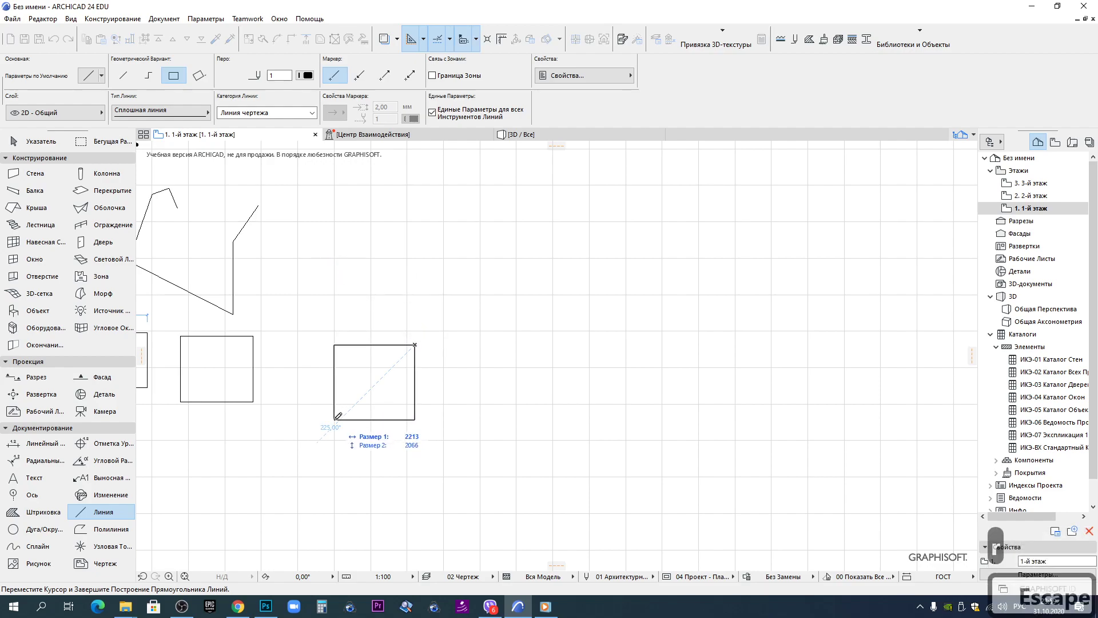
pyautogui.press('r')
pyautogui.press('Escape')
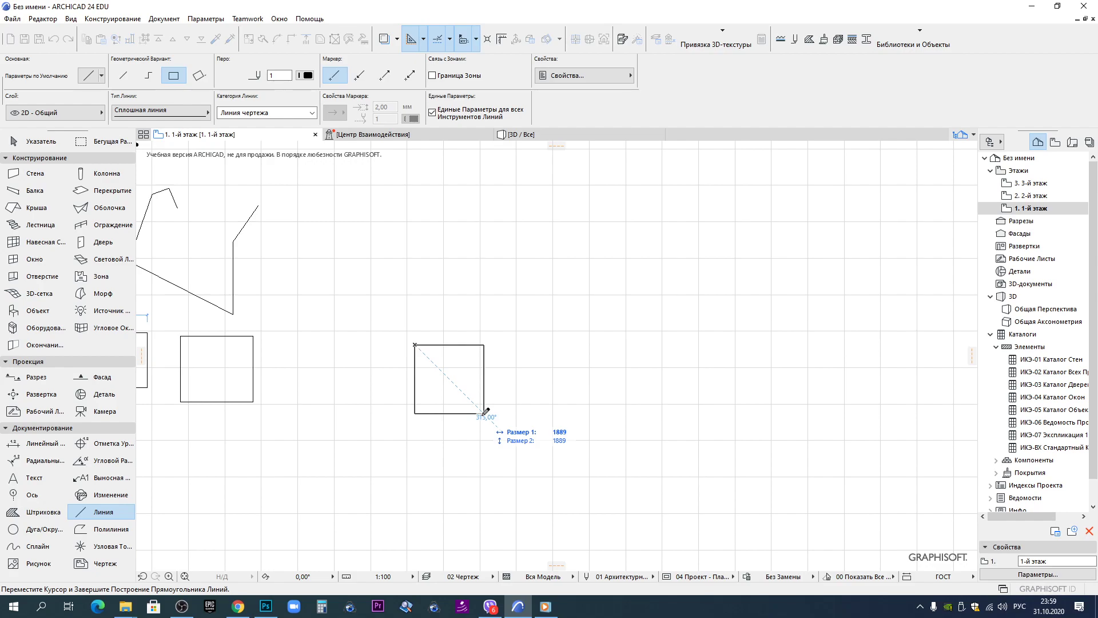
pyautogui.press('r')
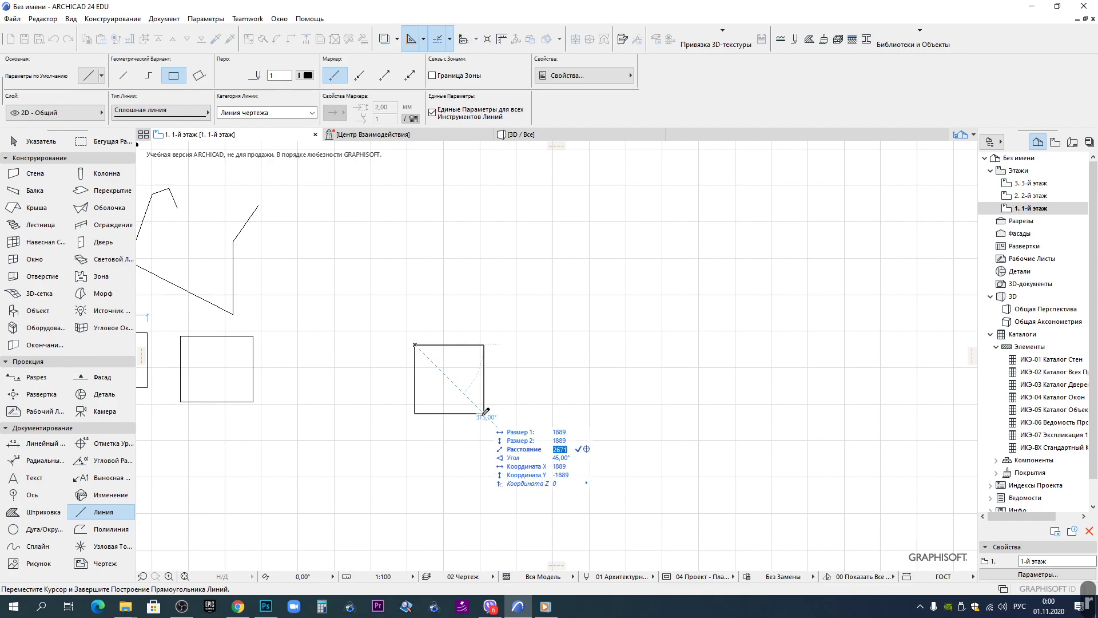
pyautogui.press('Down')
pyautogui.press('Down')
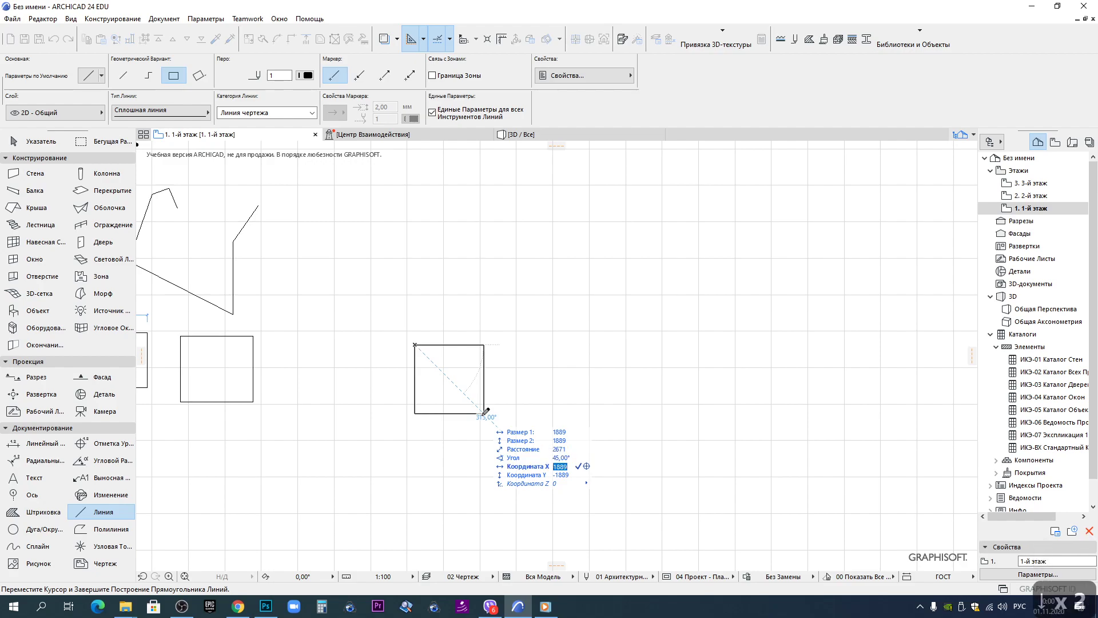
pyautogui.write('20')
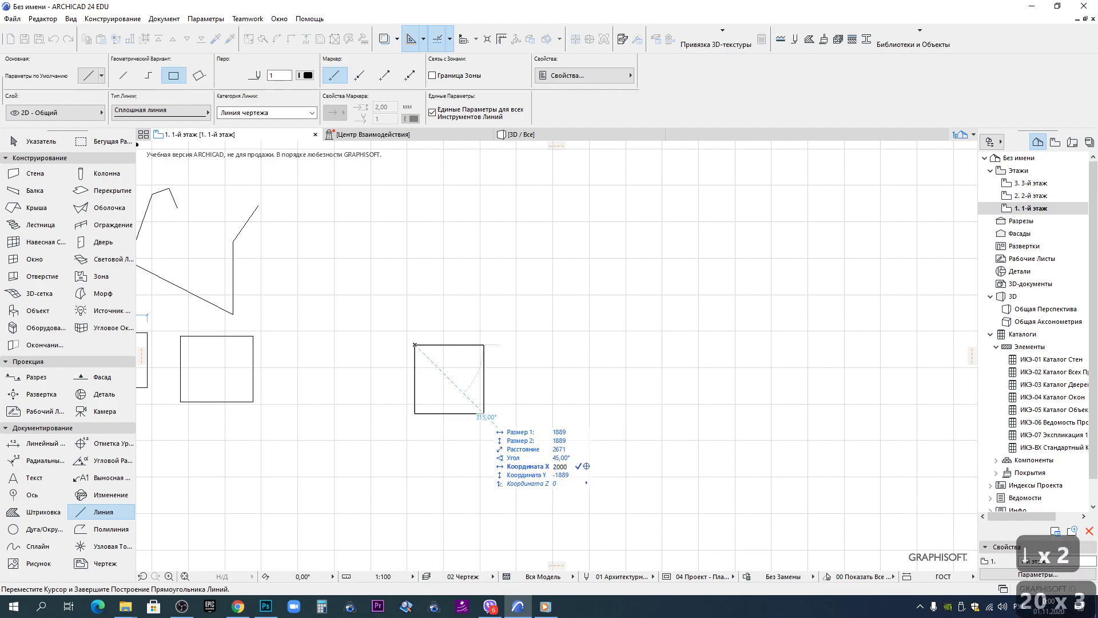
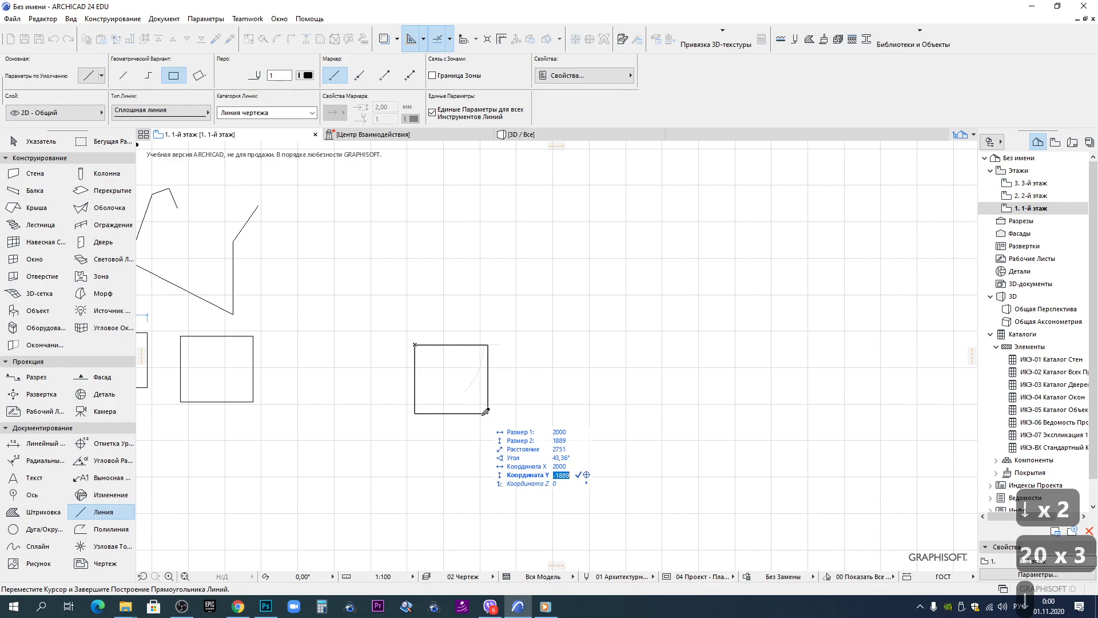
pyautogui.write('0')
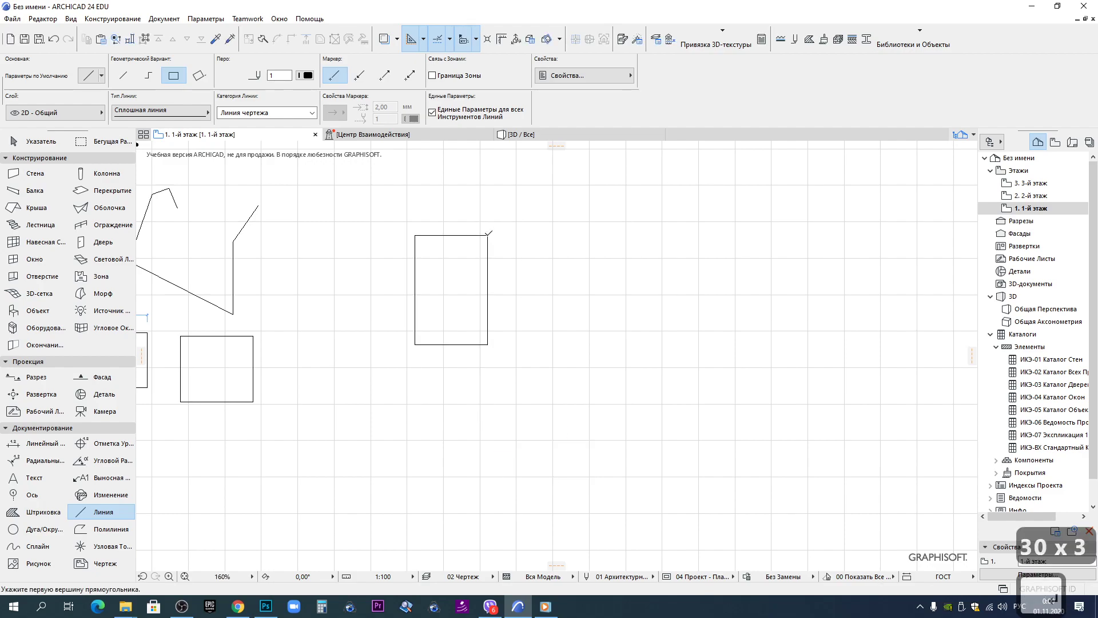
pyautogui.press('Return')
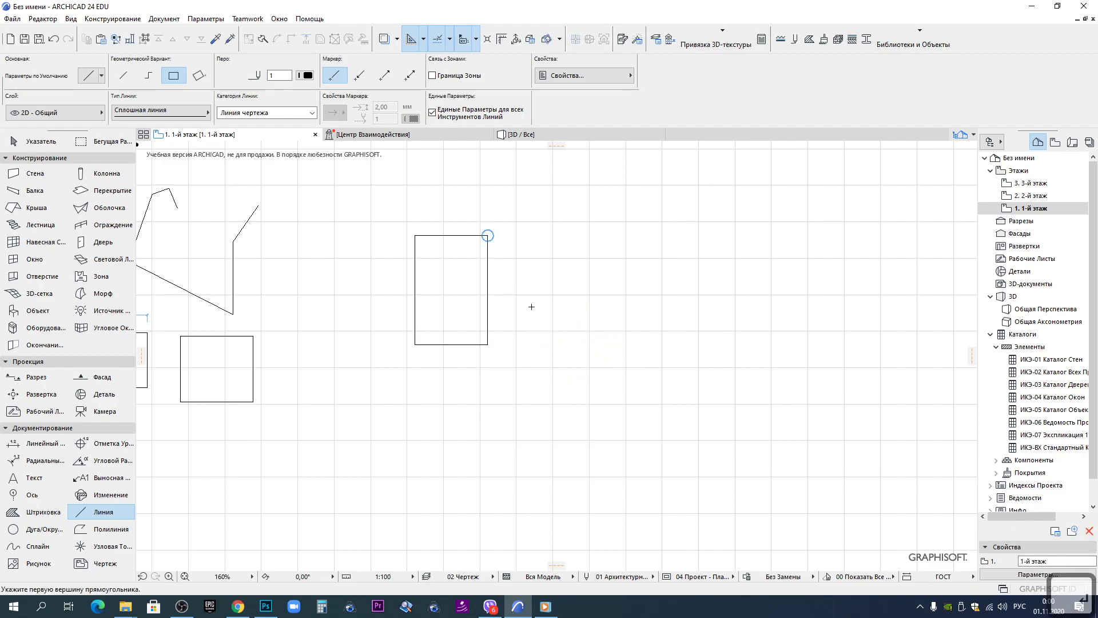
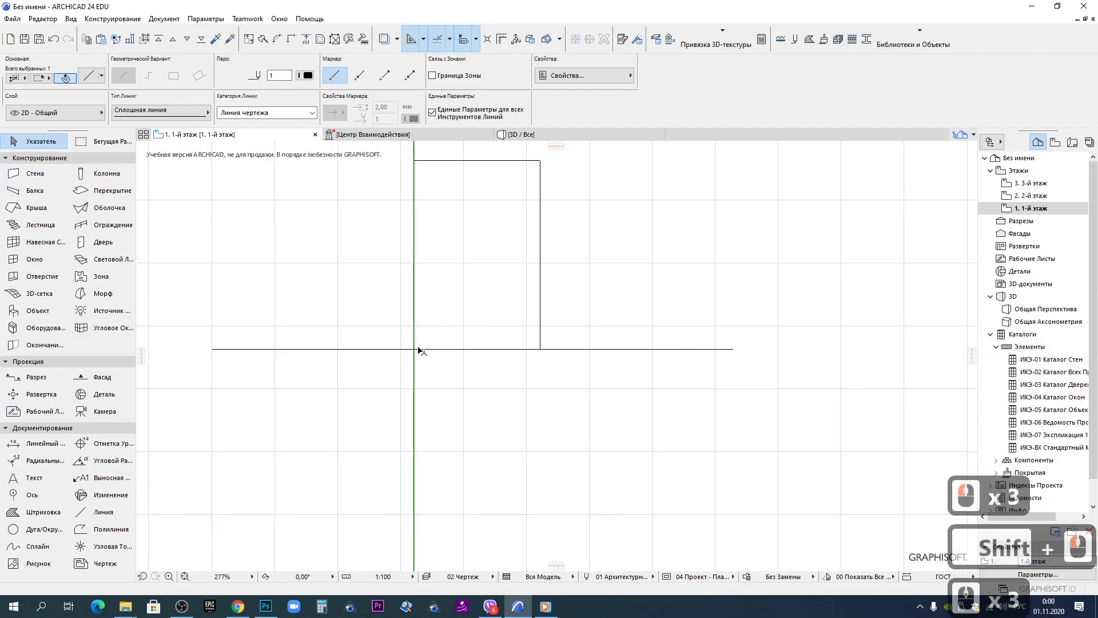
# Draw long horizontal and vertical lines crossing at the tall rectangle's bottom-left corner, extending the vertical one
pyautogui.scroll(-3)
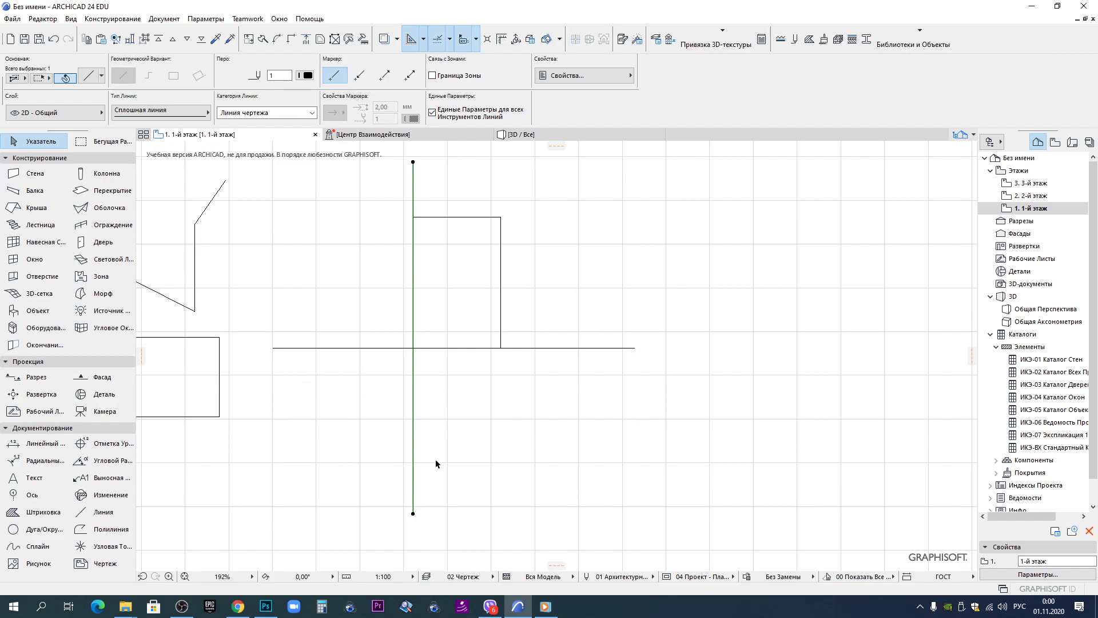
pyautogui.click(495, 441)
pyautogui.doubleClick(598, 393)
pyautogui.press('Escape')
pyautogui.scroll(-3)
pyautogui.click(519, 387)
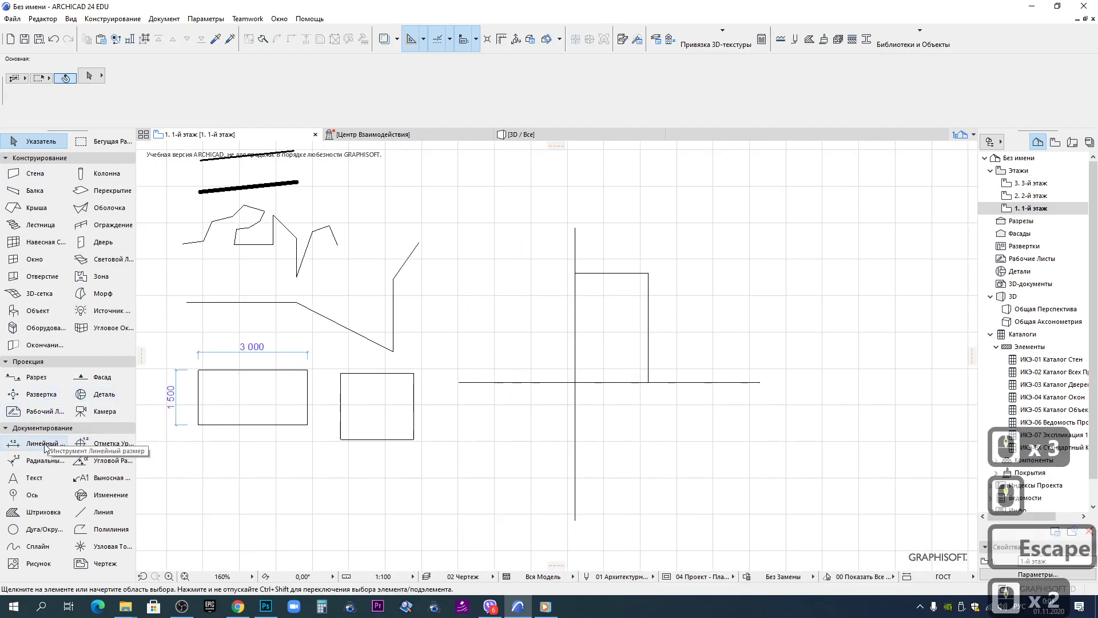
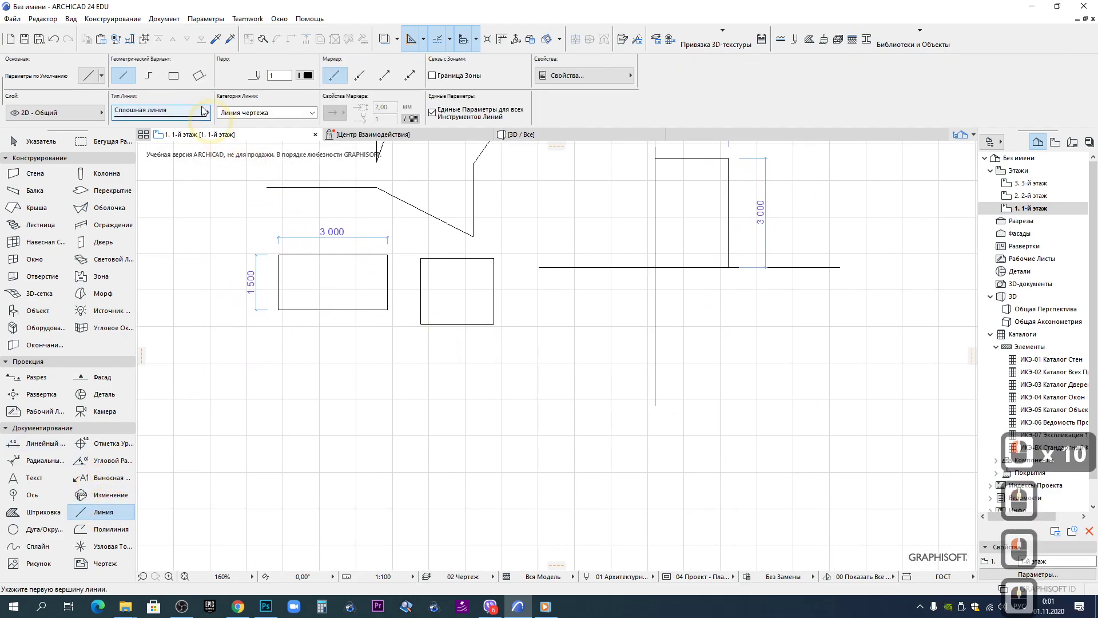
# With the rotated-rectangle method, fix a first edge 3500 long tilted about 11° below the plain rectangles
pyautogui.click(202, 80)
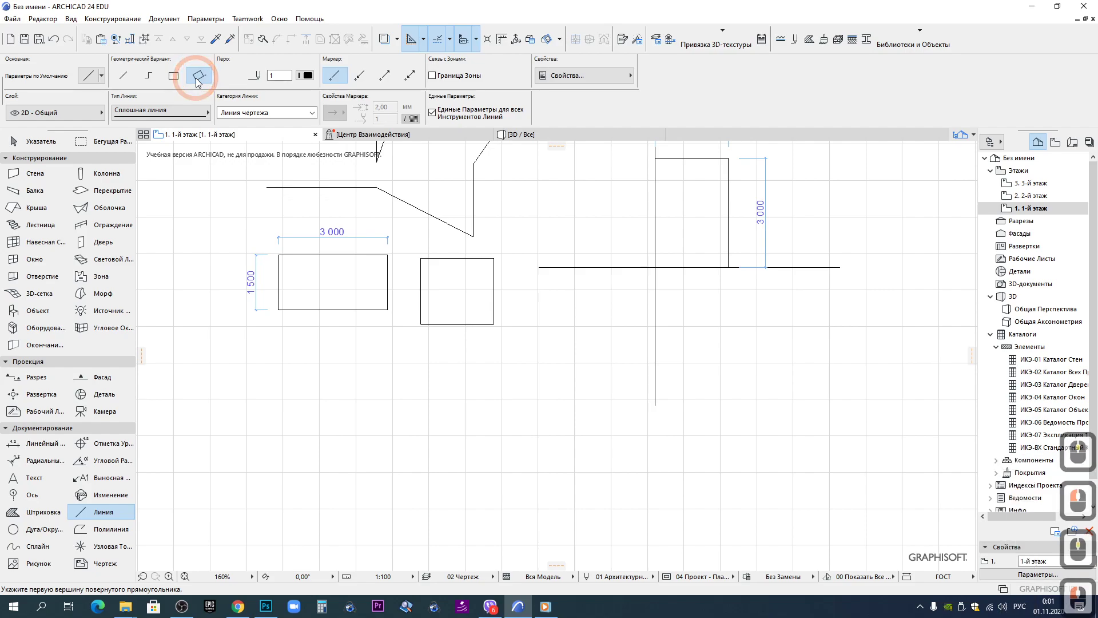
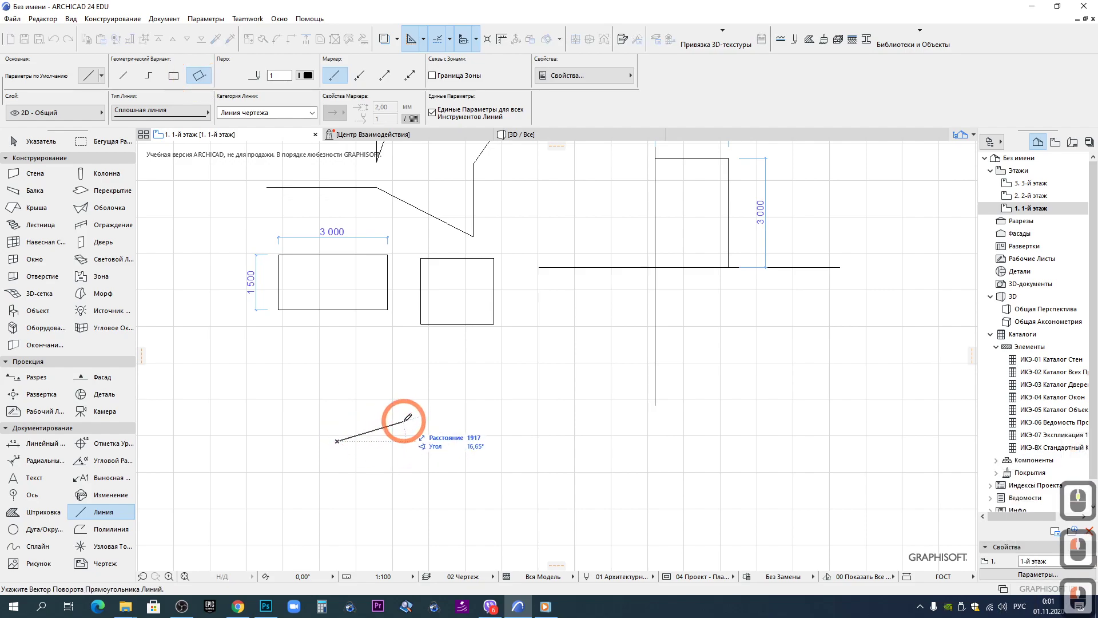
pyautogui.press('r')
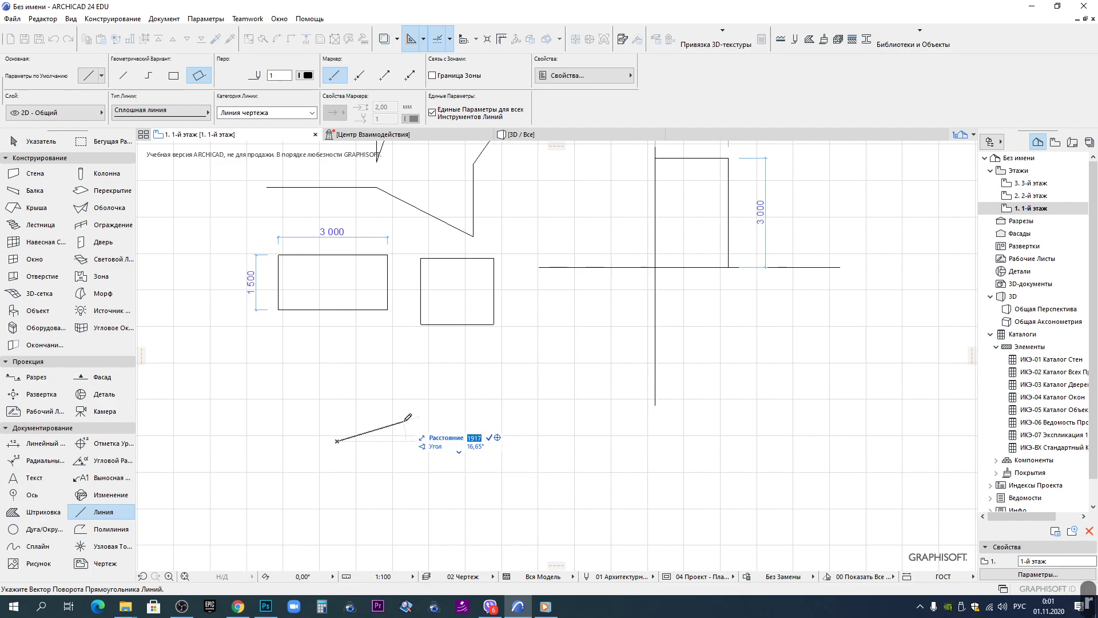
pyautogui.press('Escape')
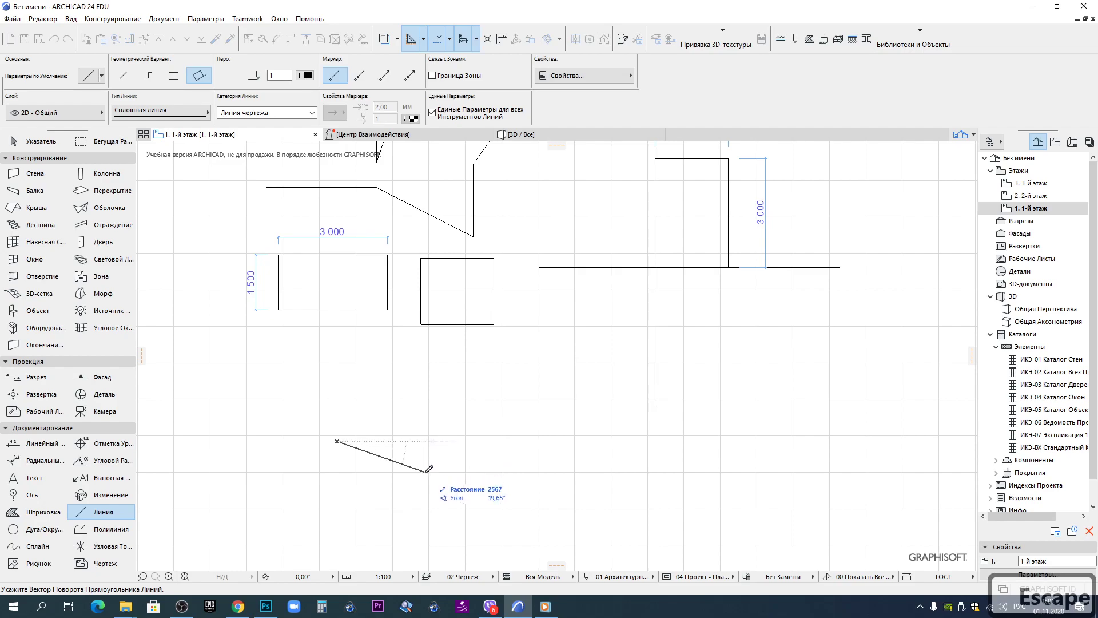
pyautogui.press('r')
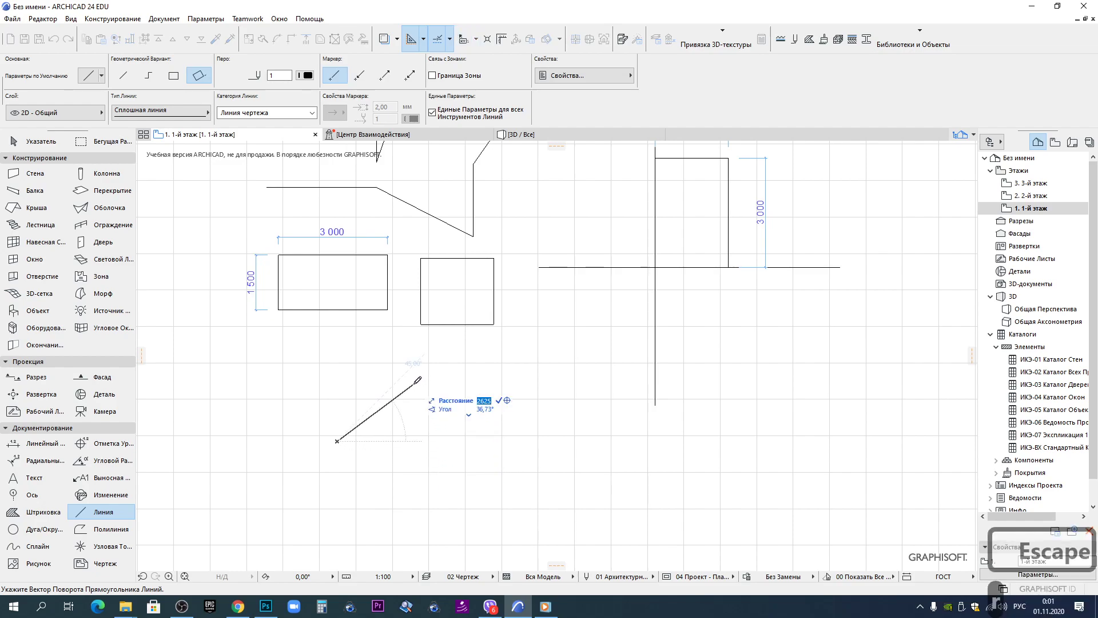
pyautogui.write('l30')
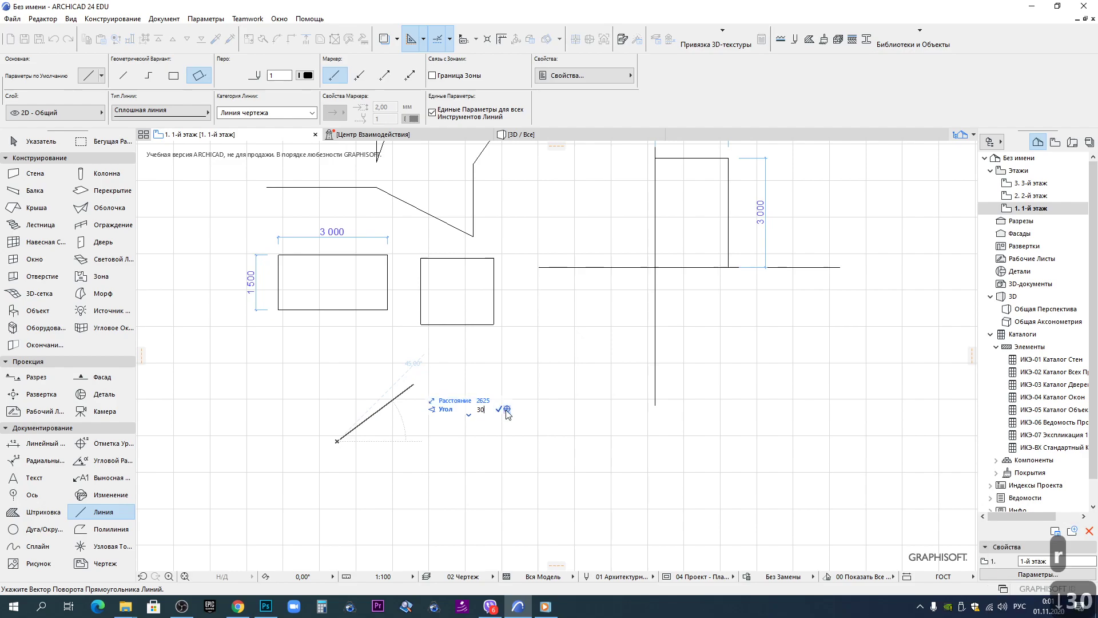
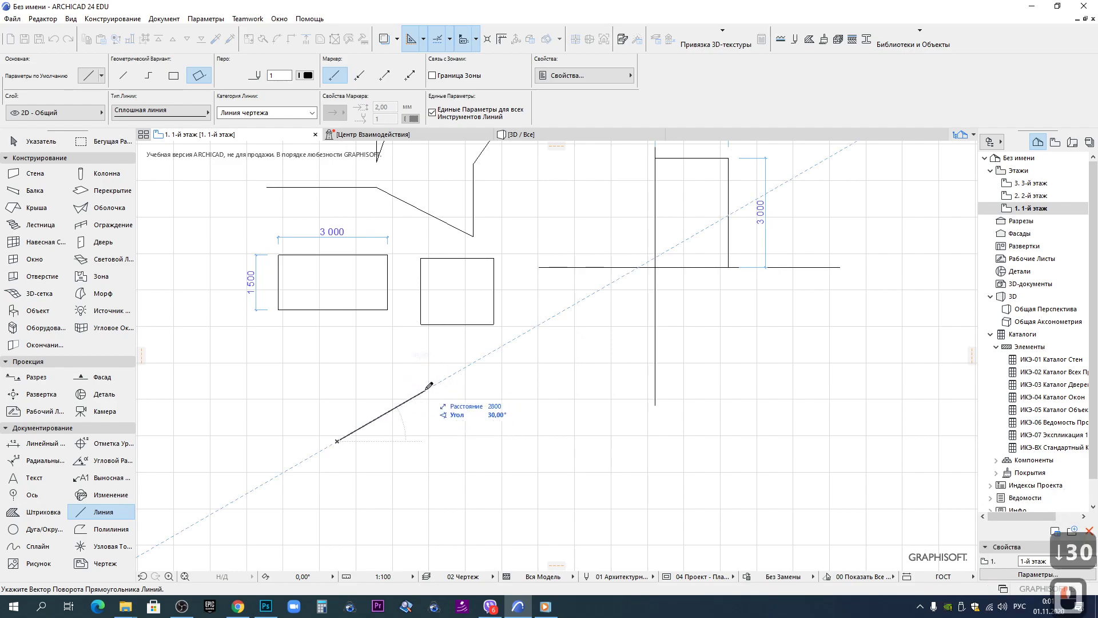
pyautogui.press('r')
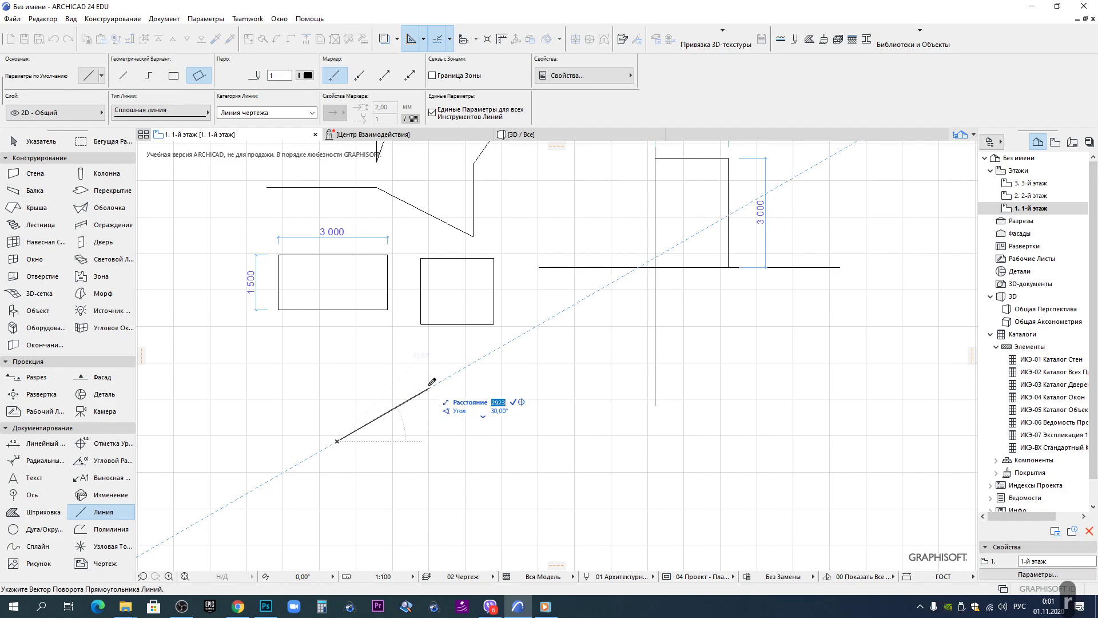
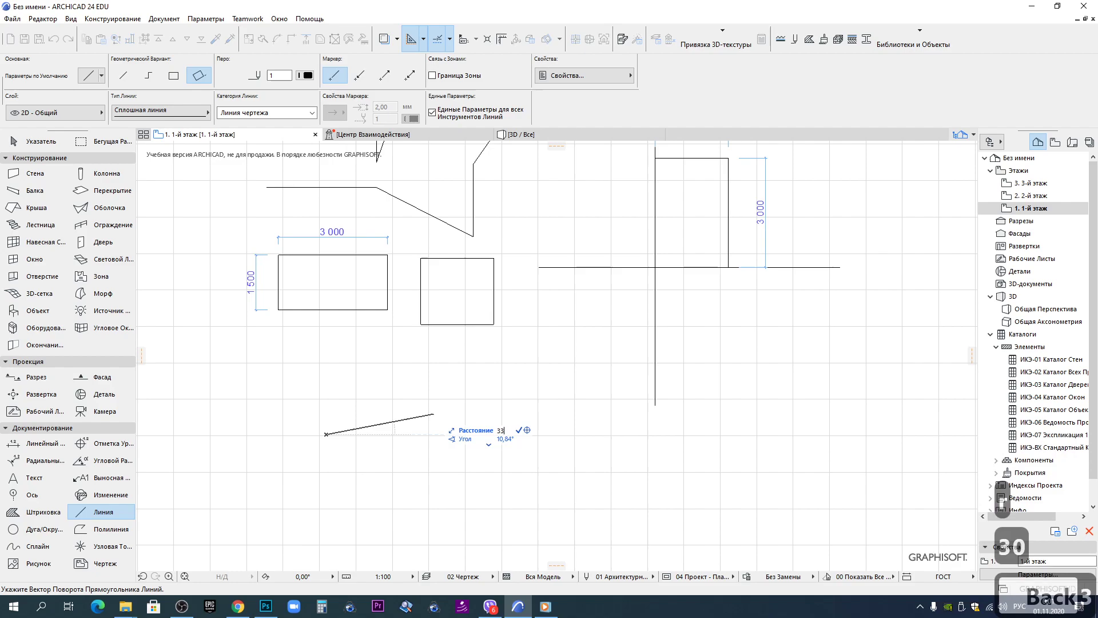
pyautogui.write('0')
pyautogui.press('Down')
pyautogui.write('5')
pyautogui.press('Return')
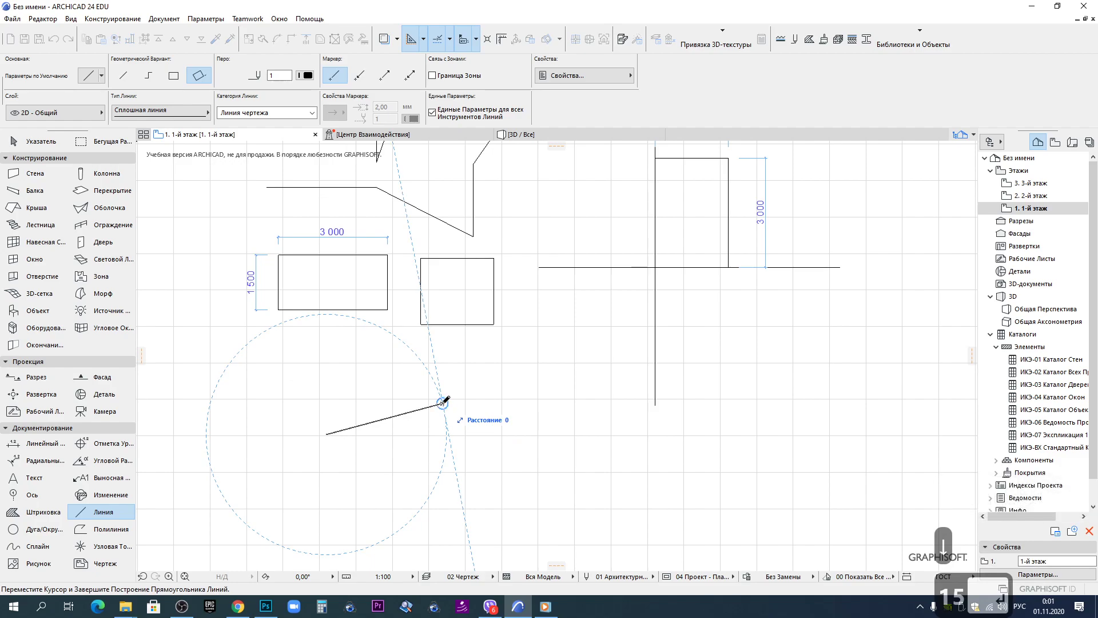
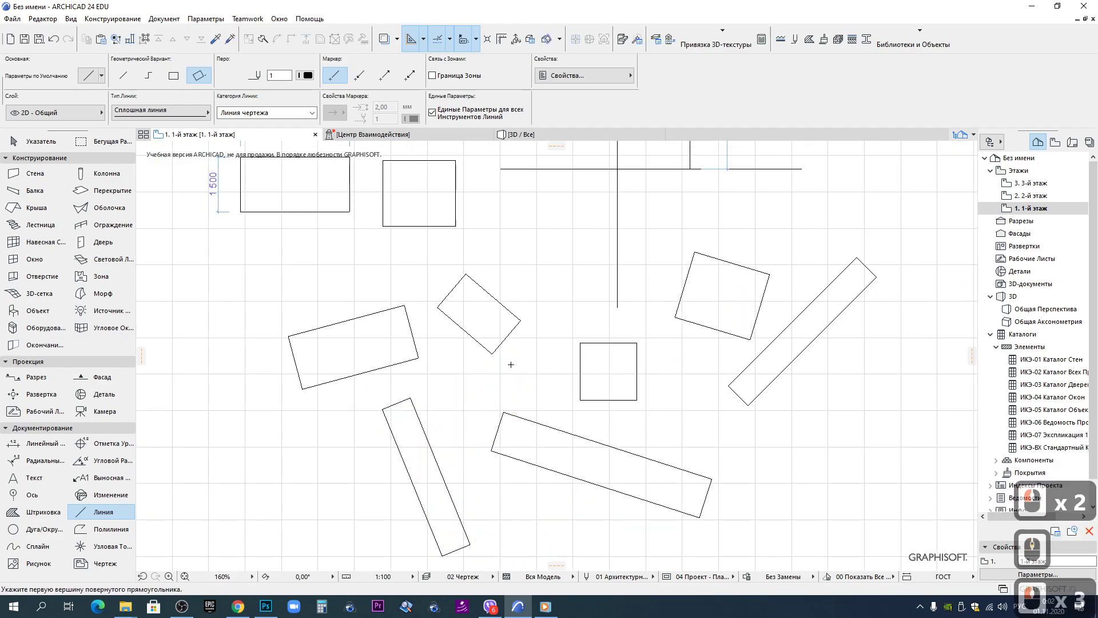
# Draw about six tilted line rectangles and a small square scattered below the dimensioned rectangles
pyautogui.scroll(-3)
pyautogui.scroll(3)
pyautogui.scroll(-3)
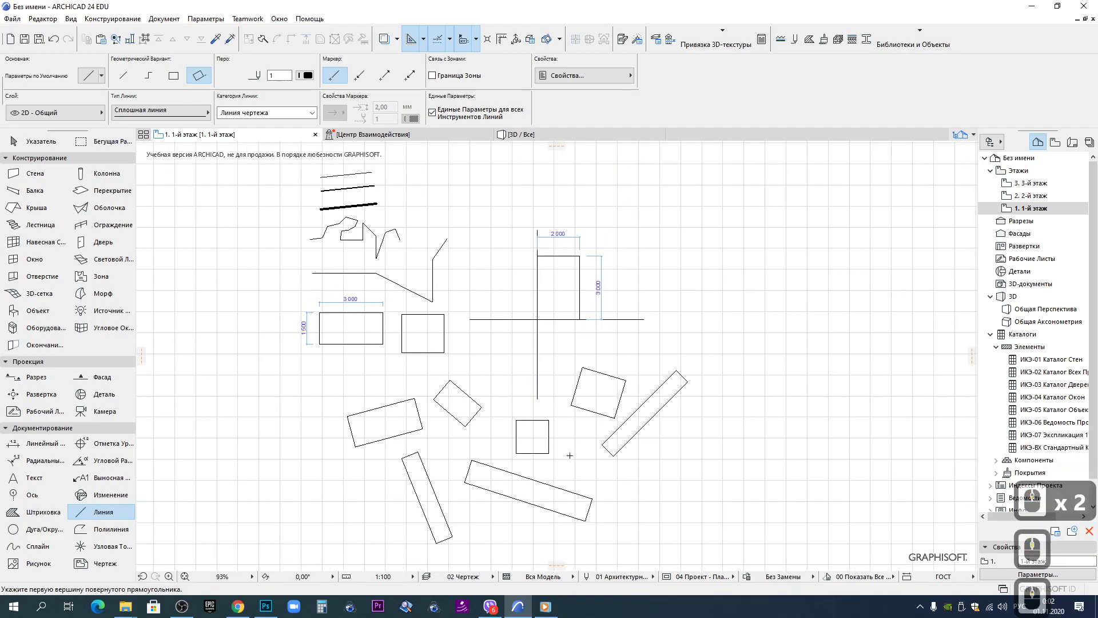
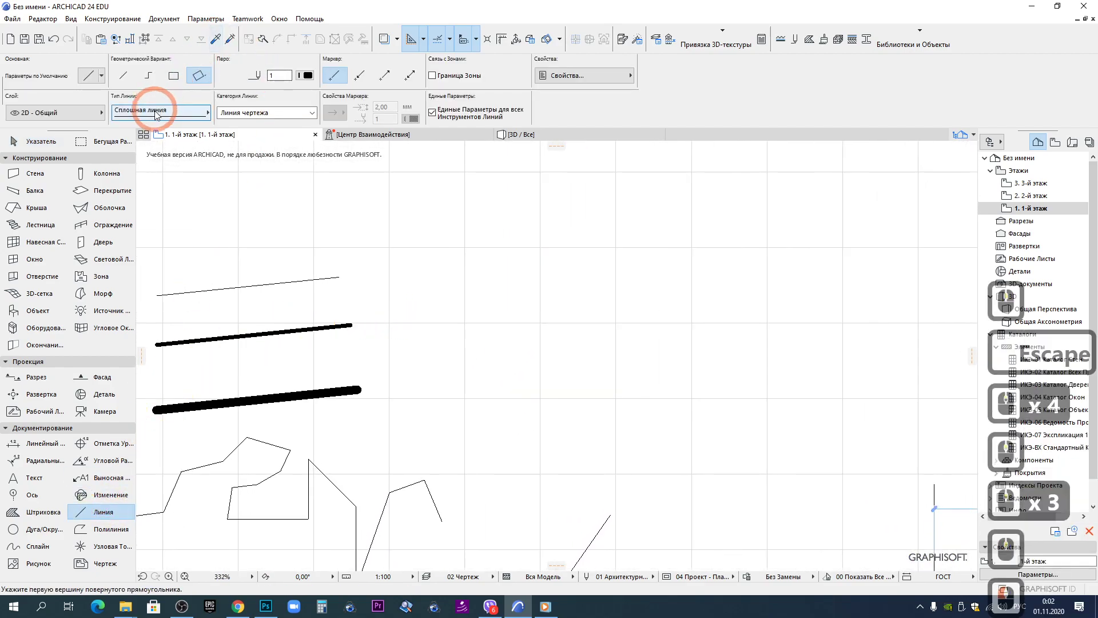
# Bring up the Info Box line type list to pick a style for pen-41 lines
pyautogui.click(163, 117)
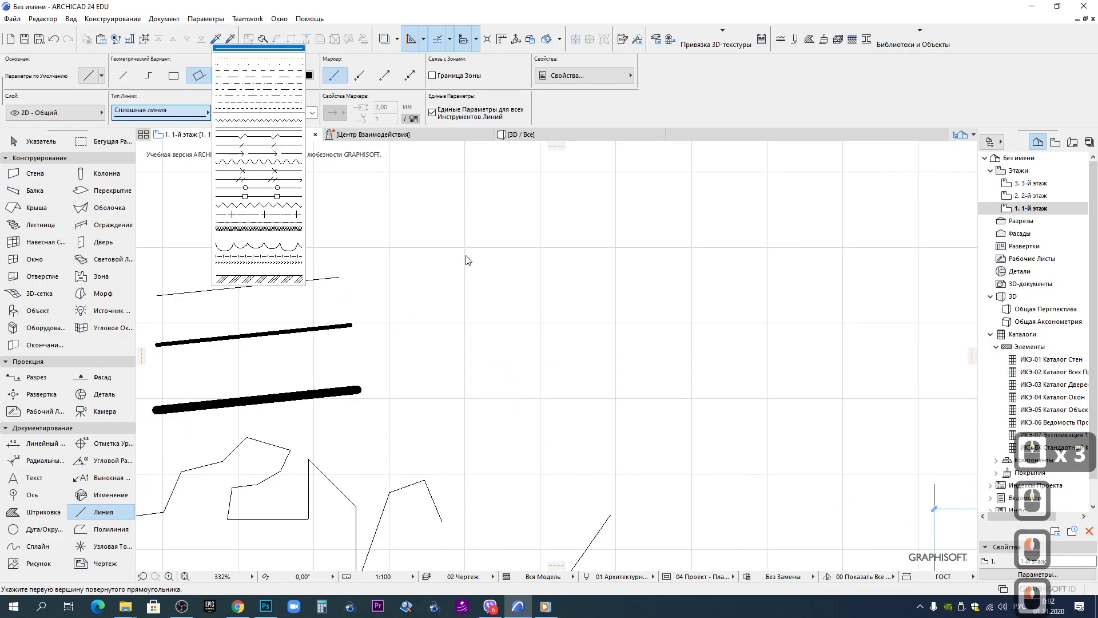
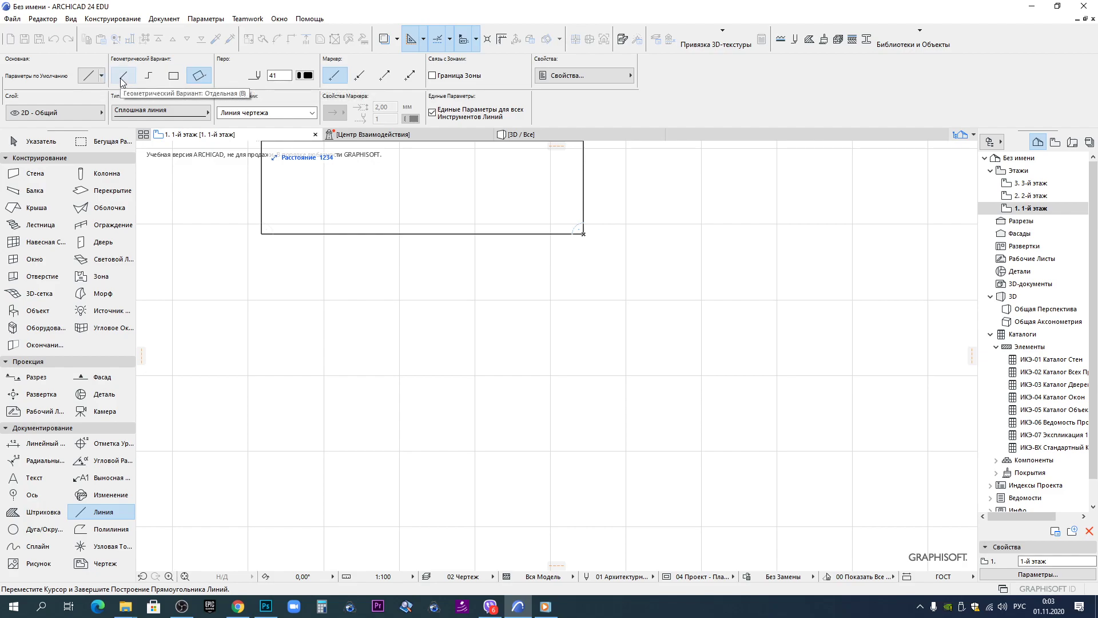
# Draw sample lines in solid, dotted, widely dotted and dashed types with the Line tool
pyautogui.click(126, 80)
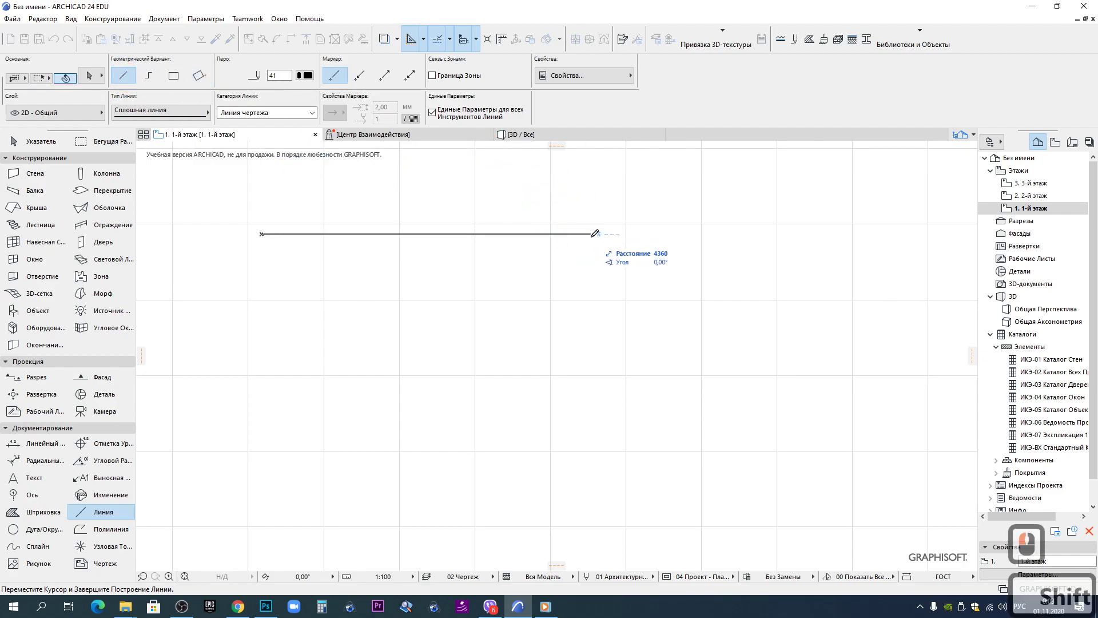
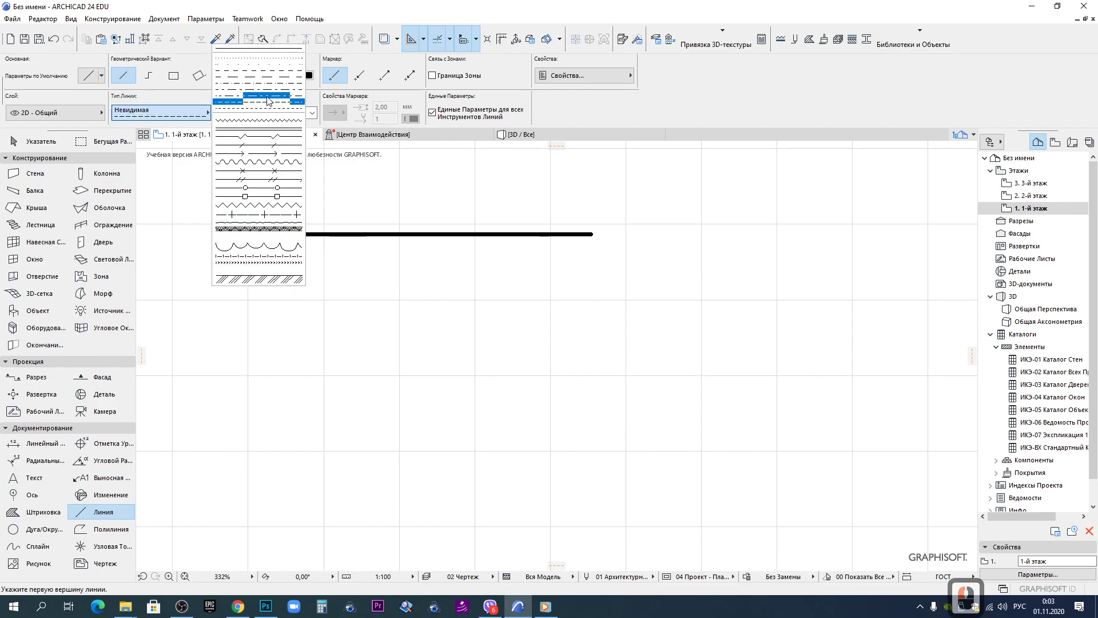
pyautogui.click(268, 75)
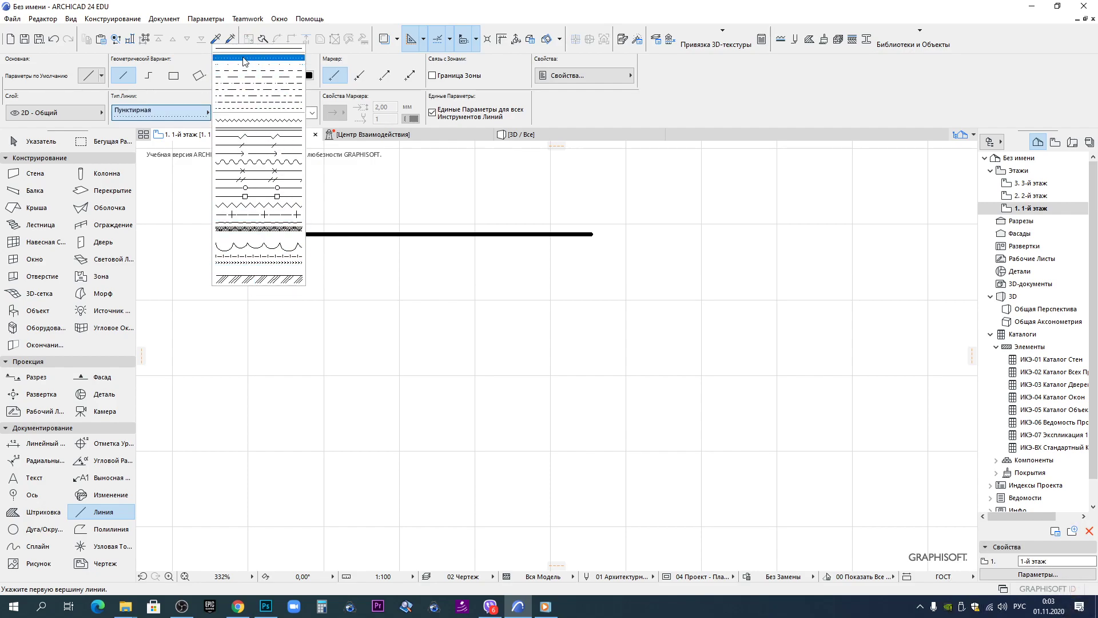
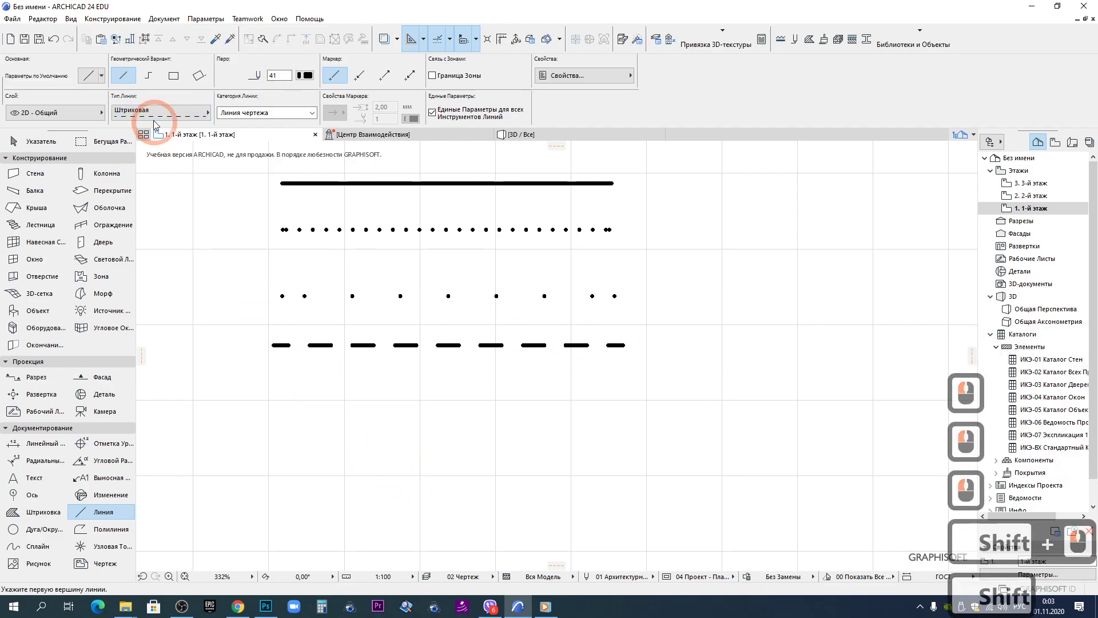
pyautogui.click(159, 123)
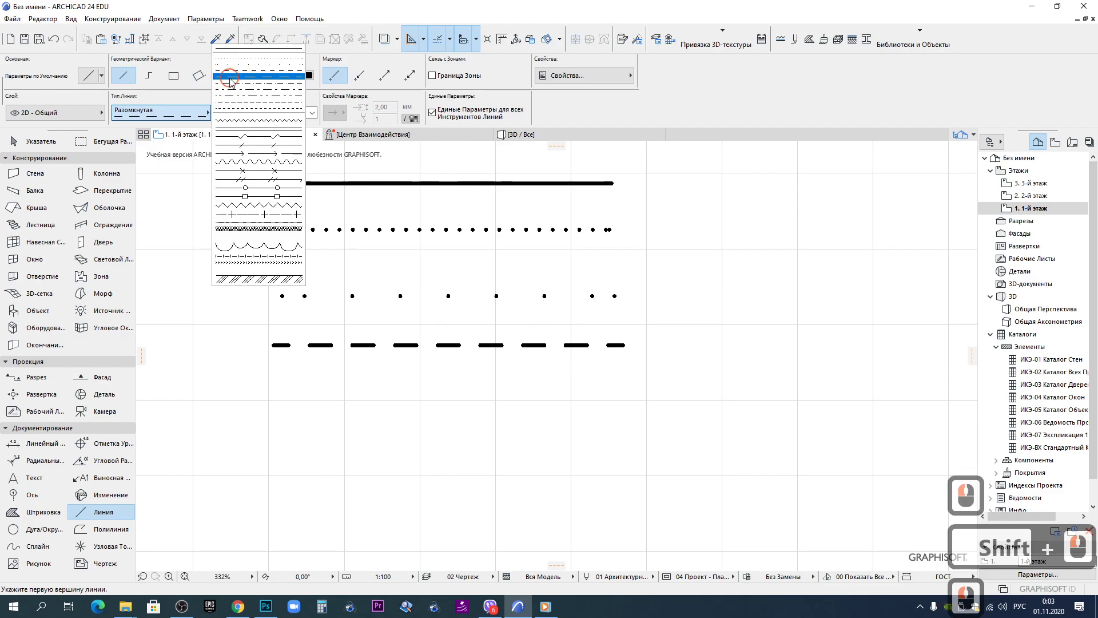
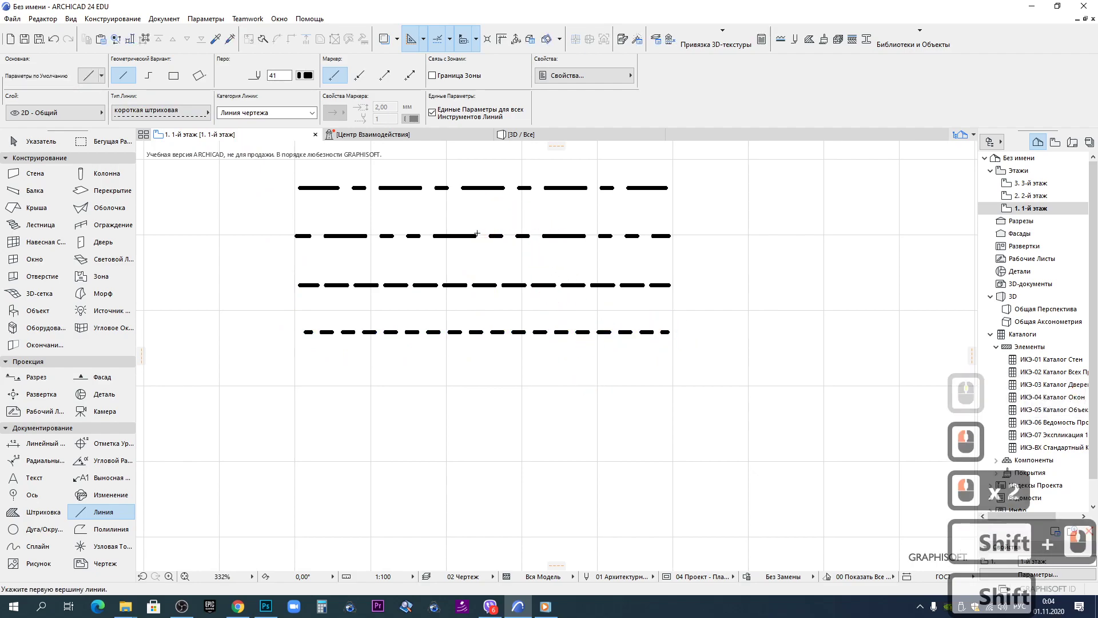
# Draw sample lines in zigzag, double, break, slashed, arrowed, wavy and crossed types
pyautogui.click(173, 112)
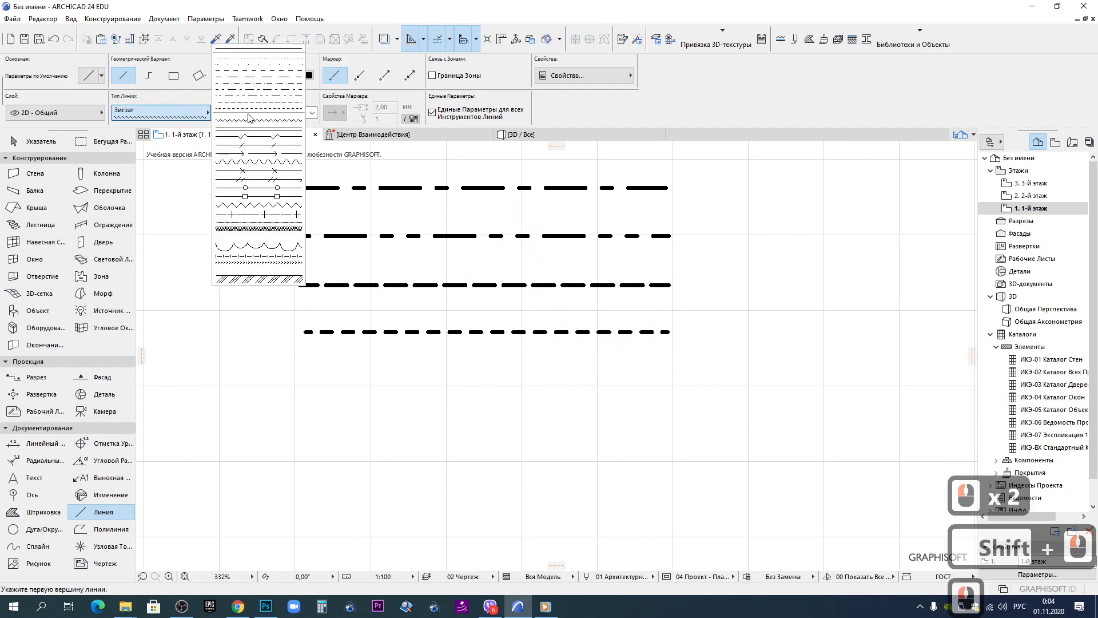
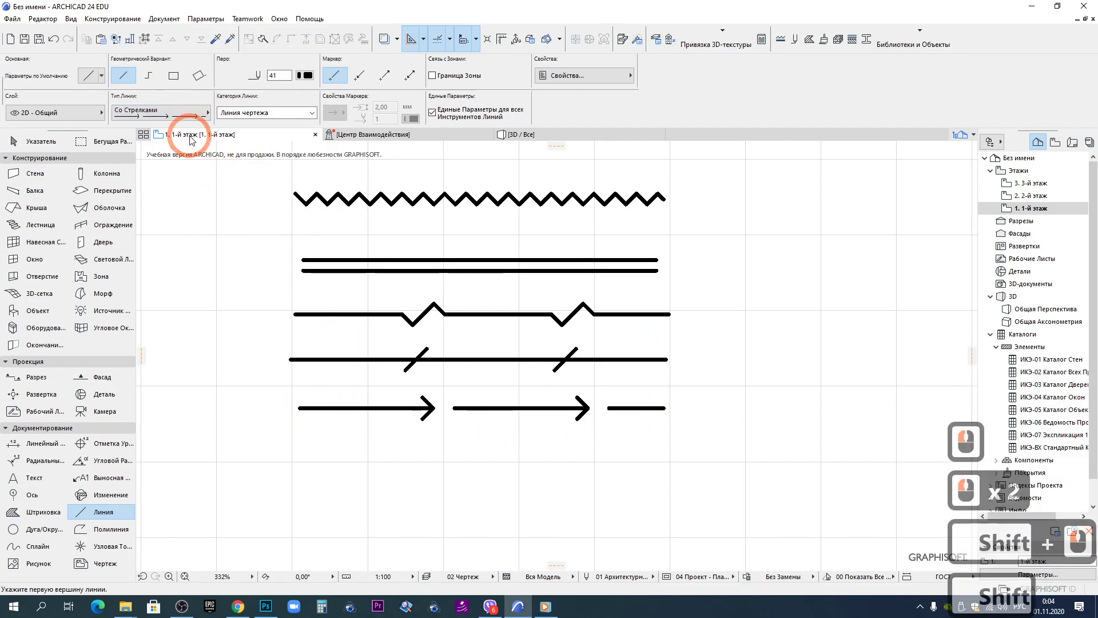
pyautogui.click(174, 120)
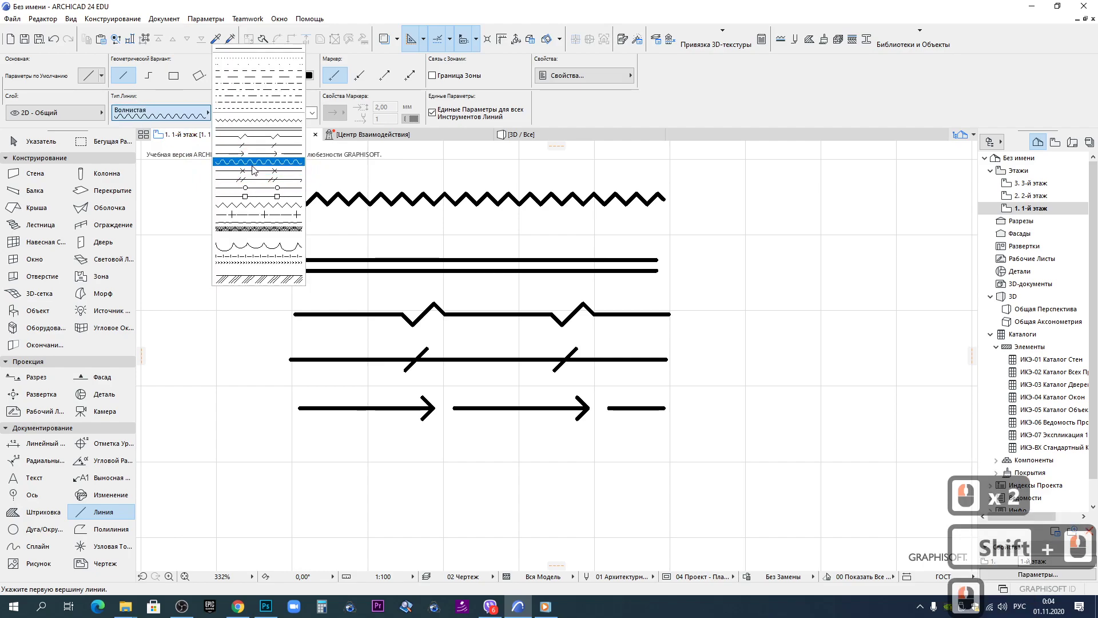
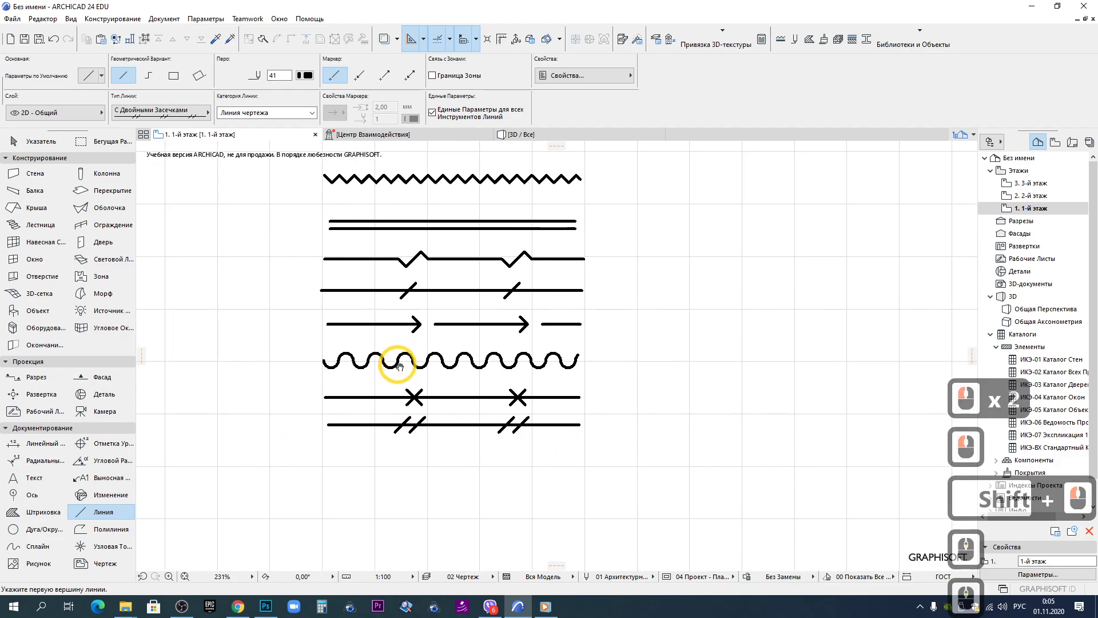
pyautogui.scroll(-3)
pyautogui.scroll(-3)
pyautogui.scroll(-3)
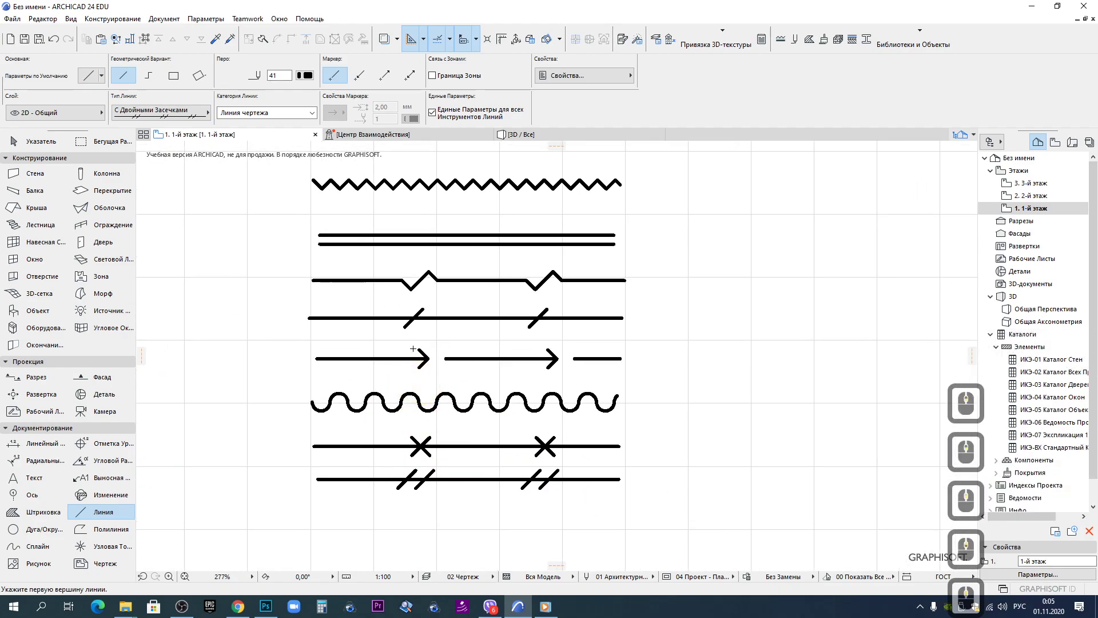
pyautogui.scroll(-3)
pyautogui.scroll(-3)
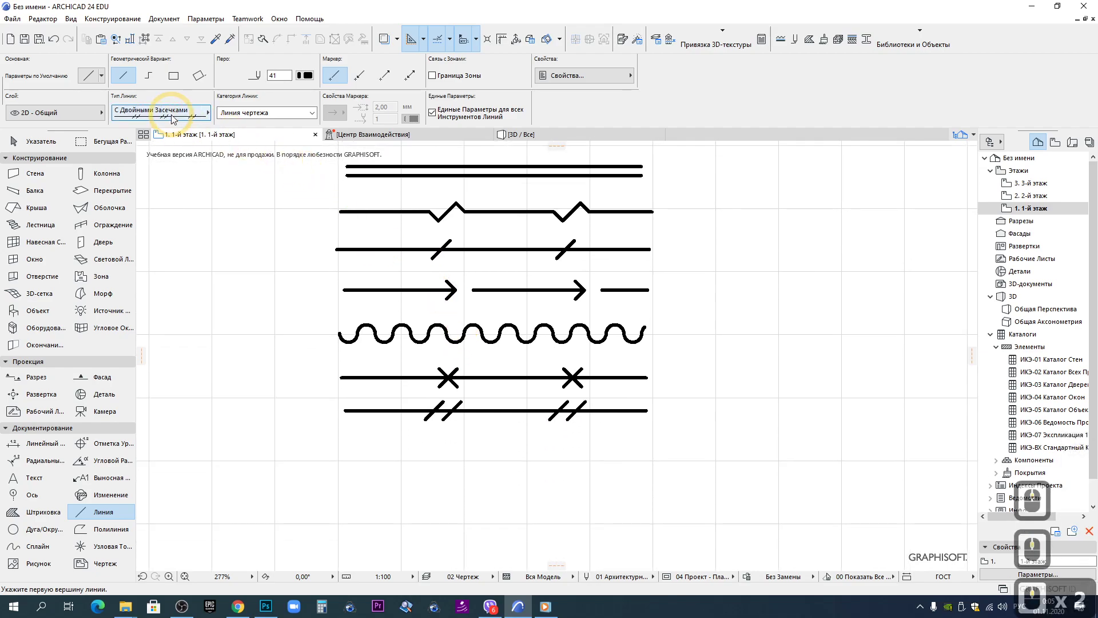
# Choose a square-marked line type for the next sample, ahead of scallops, ticks and weld seam
pyautogui.click(177, 116)
pyautogui.scroll(-3)
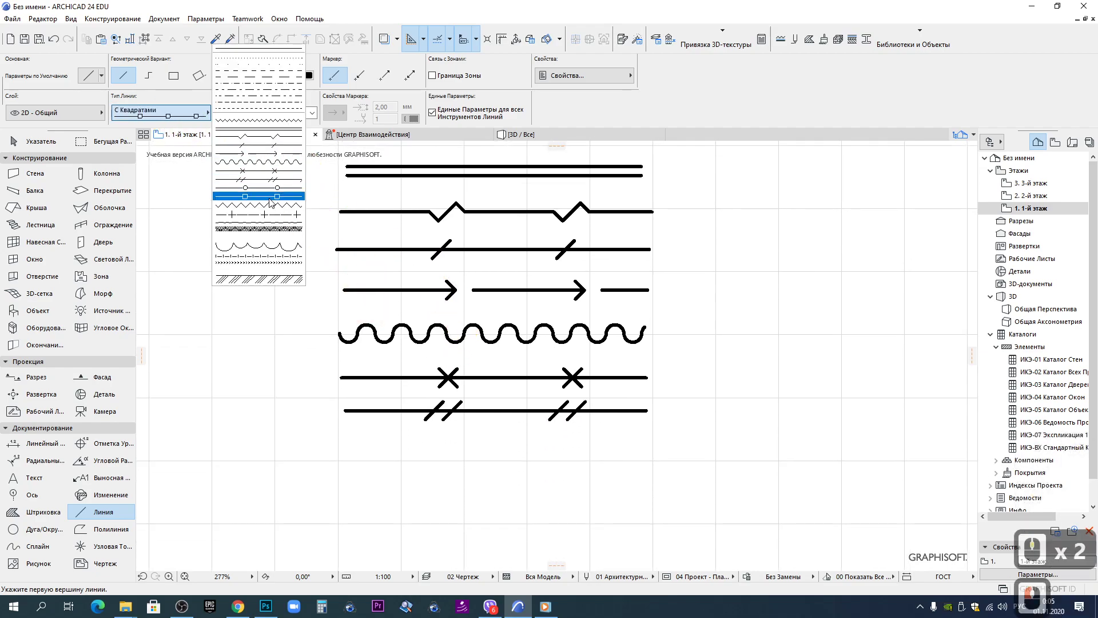
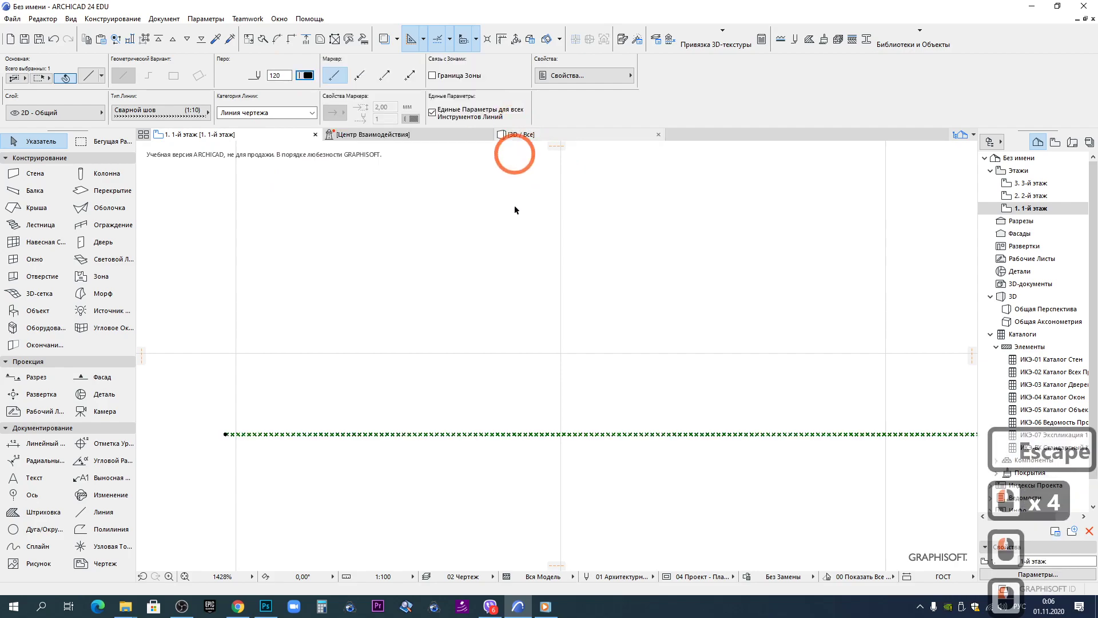
# Deselect and zoom around the sheet to place a plain solid line right of the samples
pyautogui.press('Escape')
pyautogui.scroll(-3)
pyautogui.scroll(3)
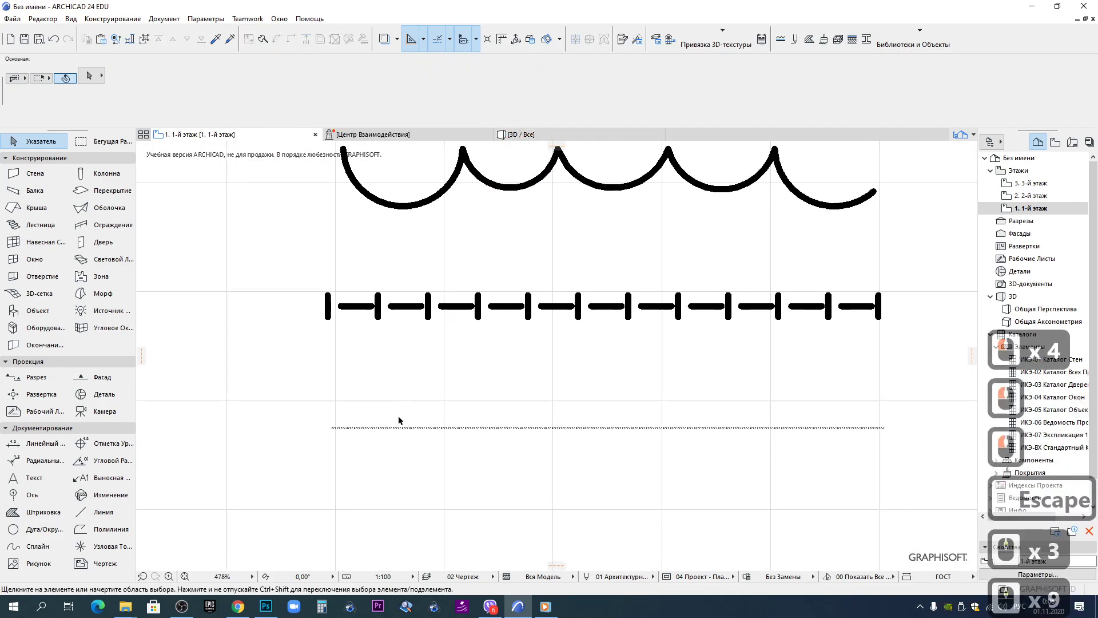
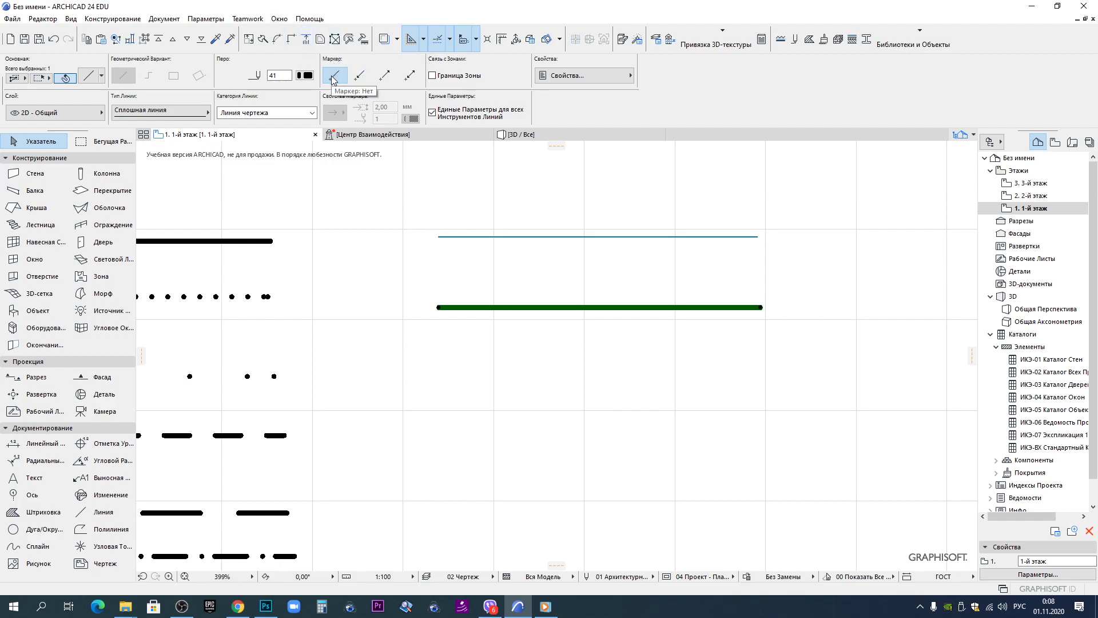
# Put an arrowhead end marker on the thick solid sample line
pyautogui.click(368, 83)
pyautogui.scroll(-3)
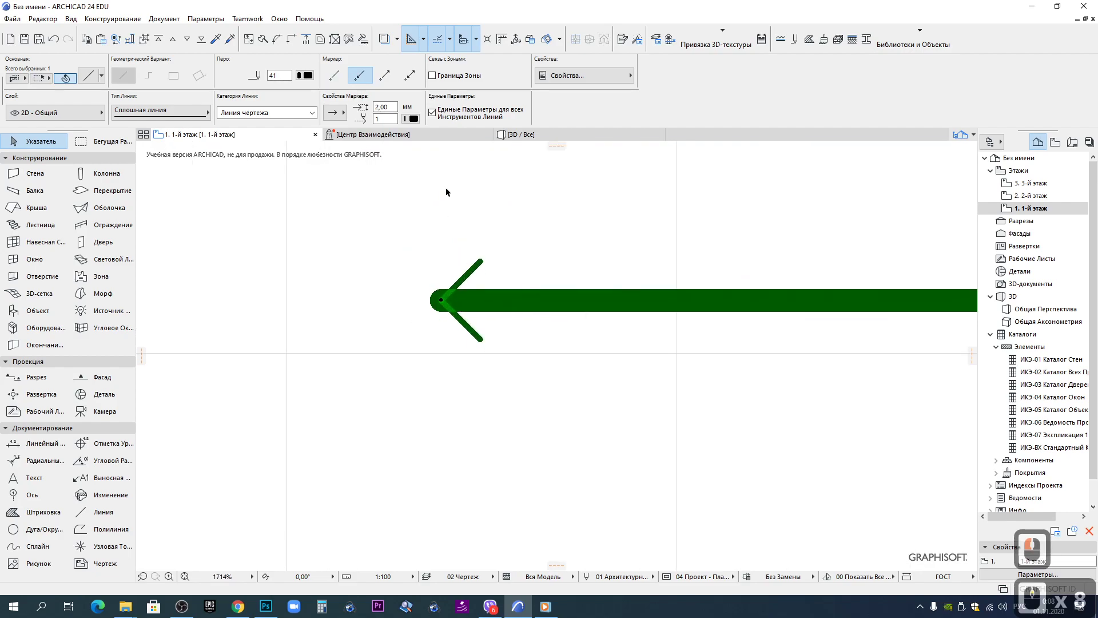
pyautogui.press('Escape')
pyautogui.click(340, 116)
pyautogui.press('Escape')
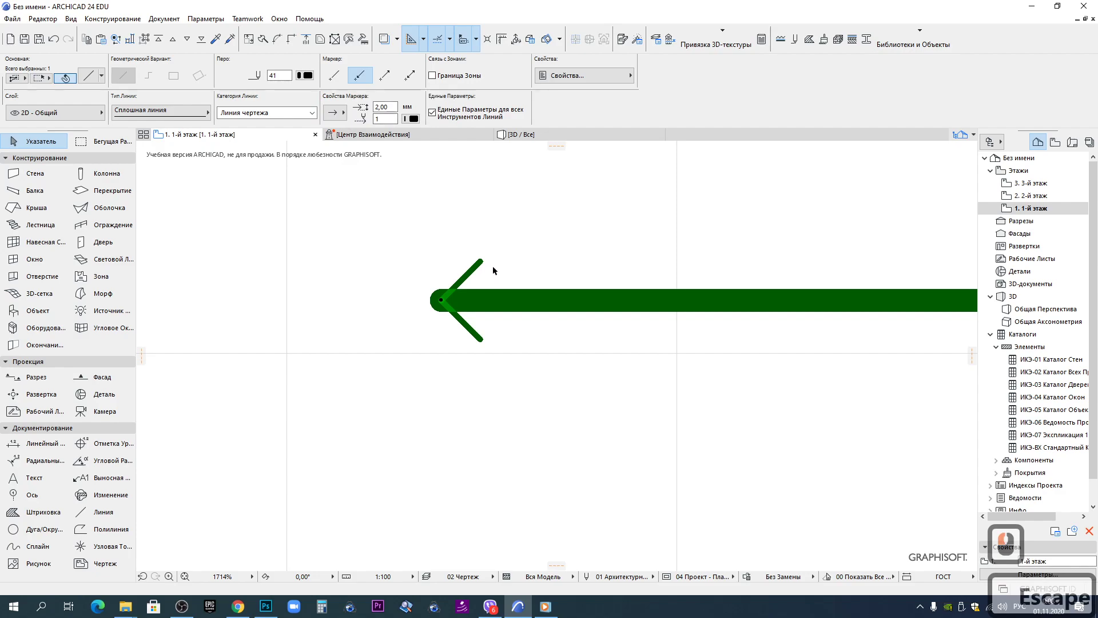
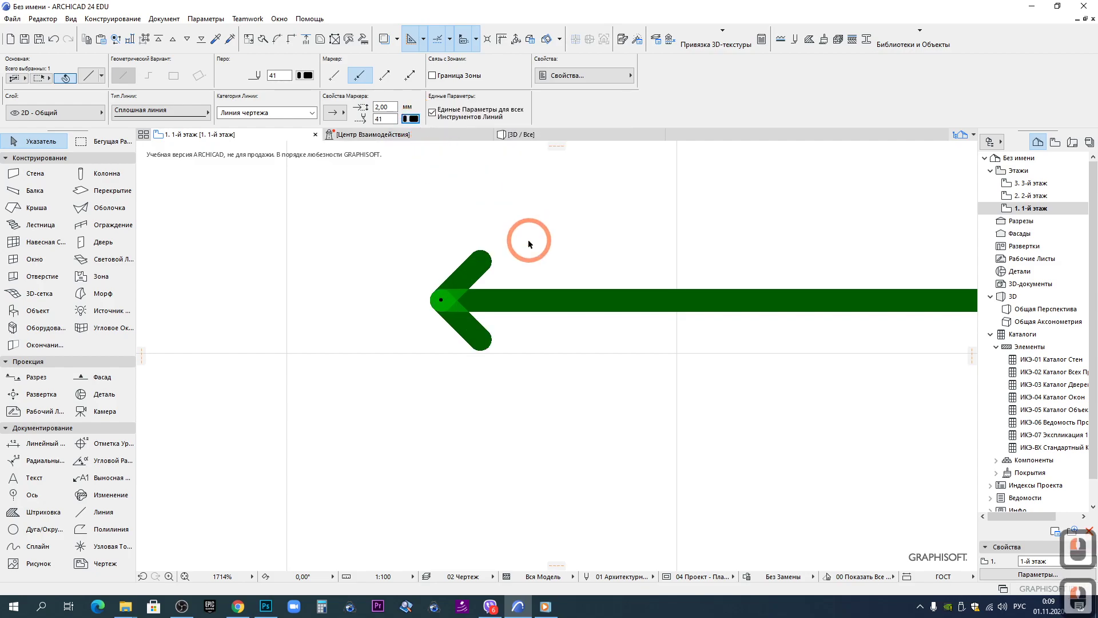
# Enlarge the arrowhead marker size to 4 mm
pyautogui.scroll(-3)
pyautogui.scroll(-3)
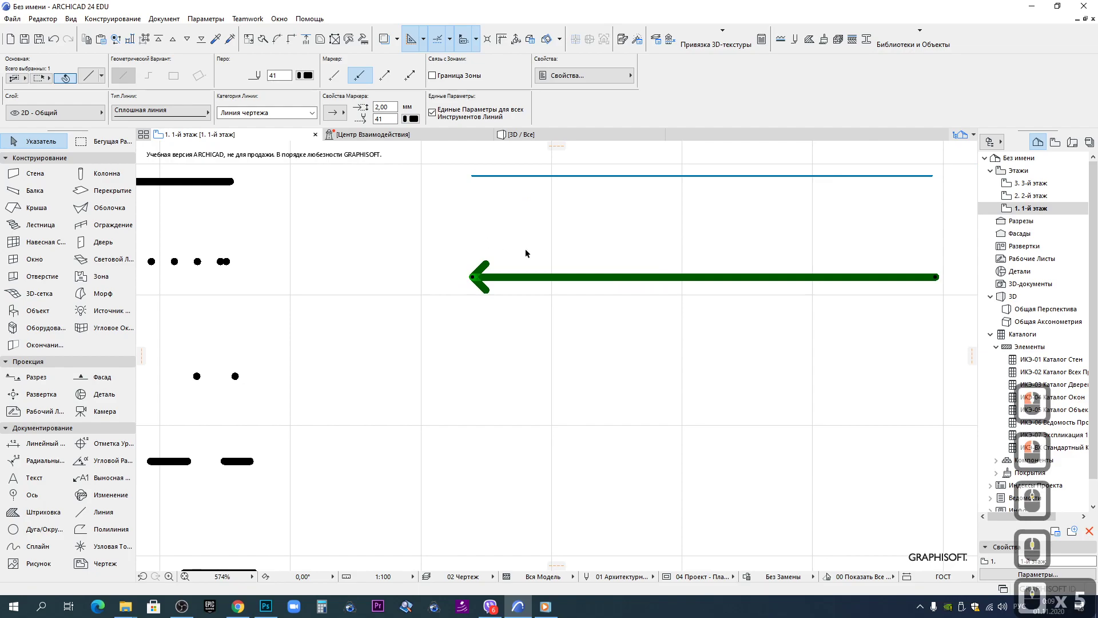
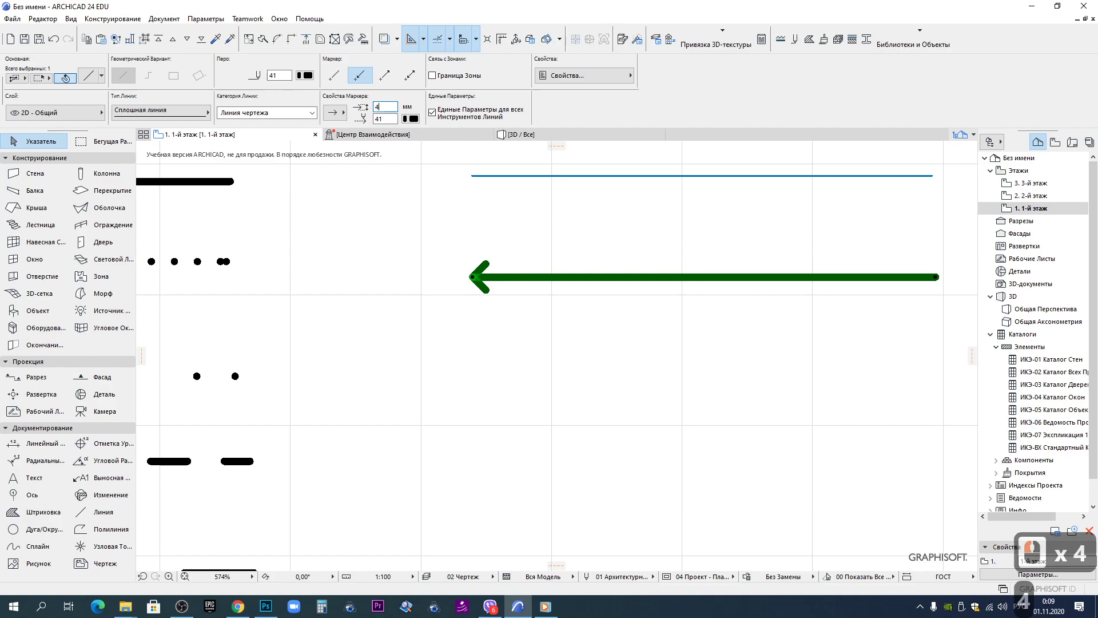
pyautogui.click(515, 237)
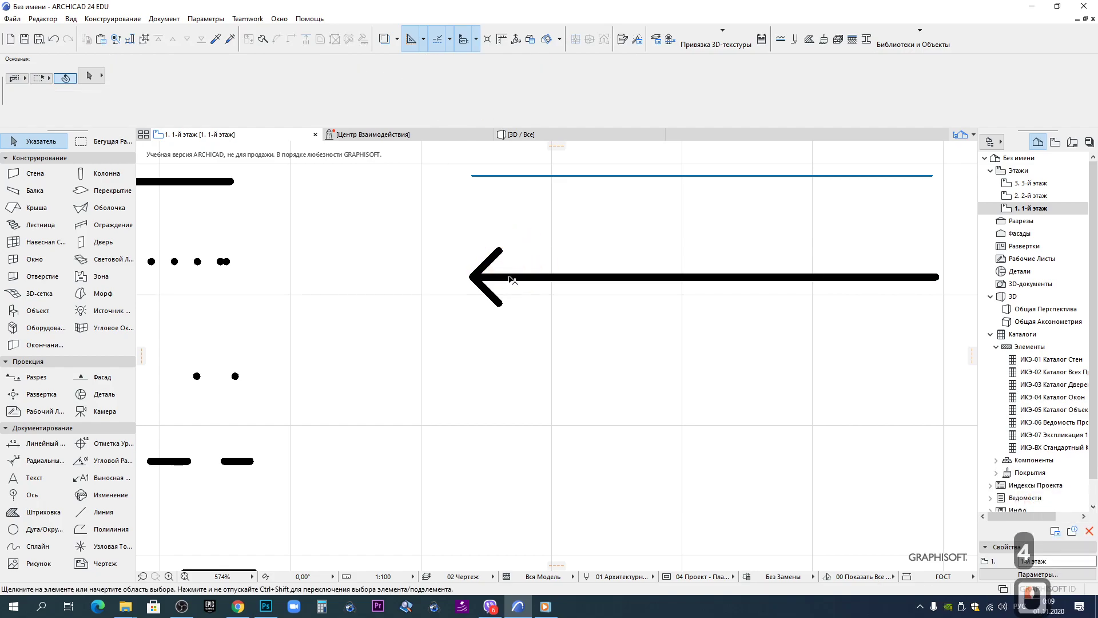